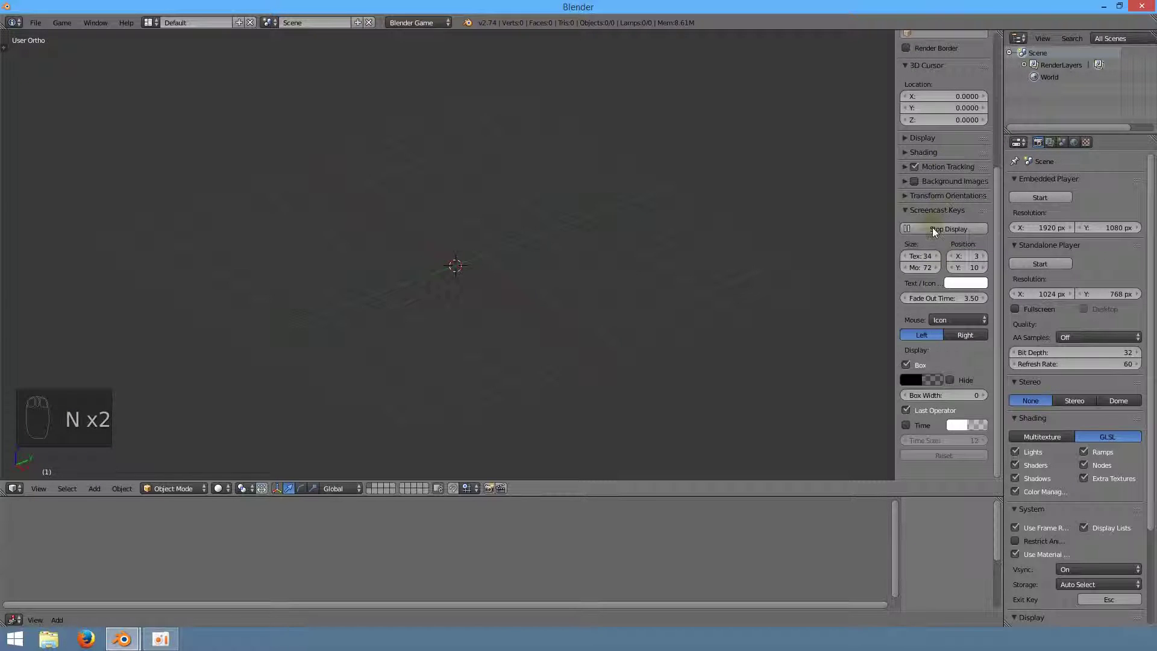
- Add a Plane to the empty scene and scale it up to fill the view
key(t)
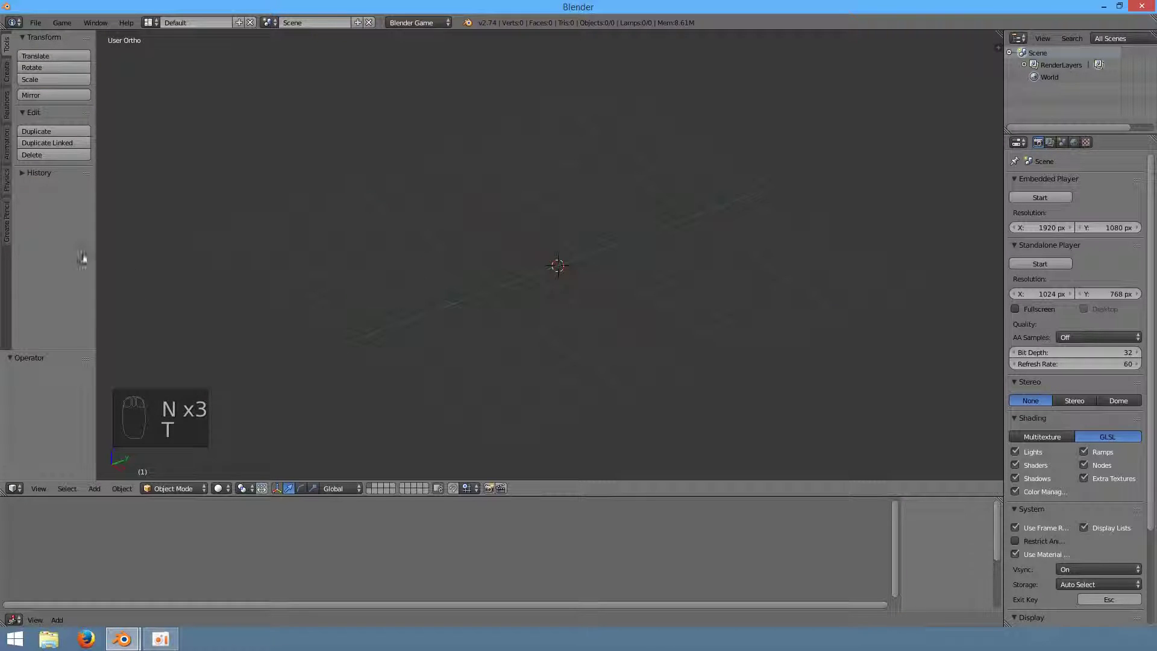
key(t)
key(shift+a)
drag(400, 261, 14, 240)
key(s)
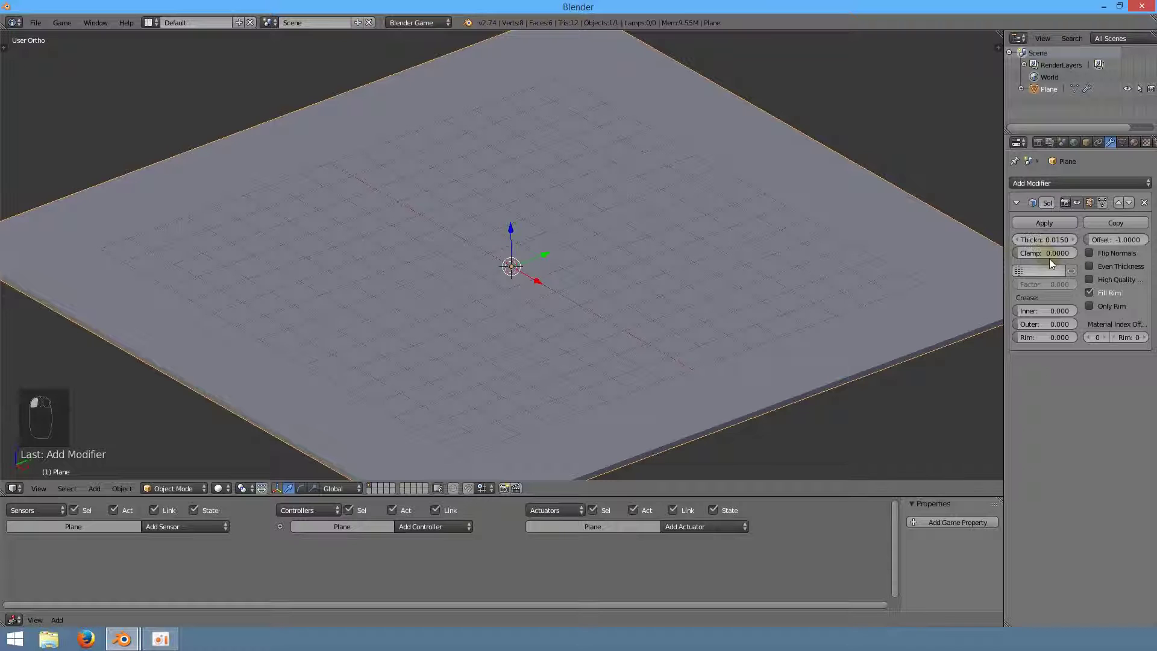
- Set Solidify thickness to 0.015, give the plane a beige material, and add a Sun lamp
drag(1065, 226, 1070, 346)
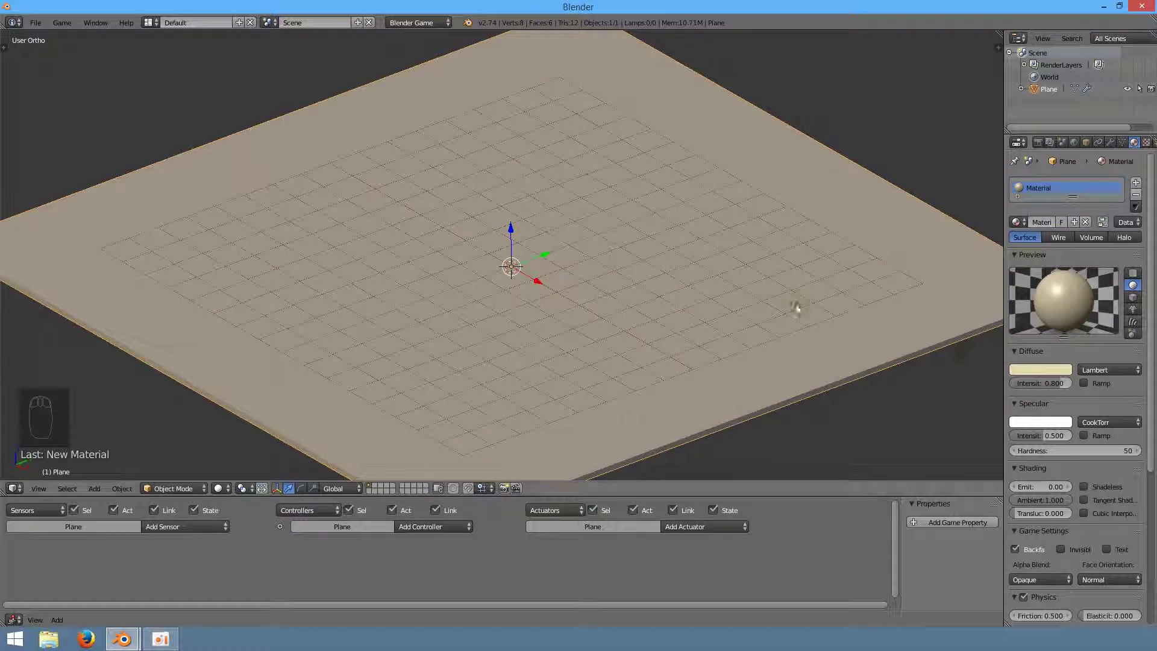
drag(714, 266, 478, 363)
key(shift+a)
key(a)
key(shift+a)
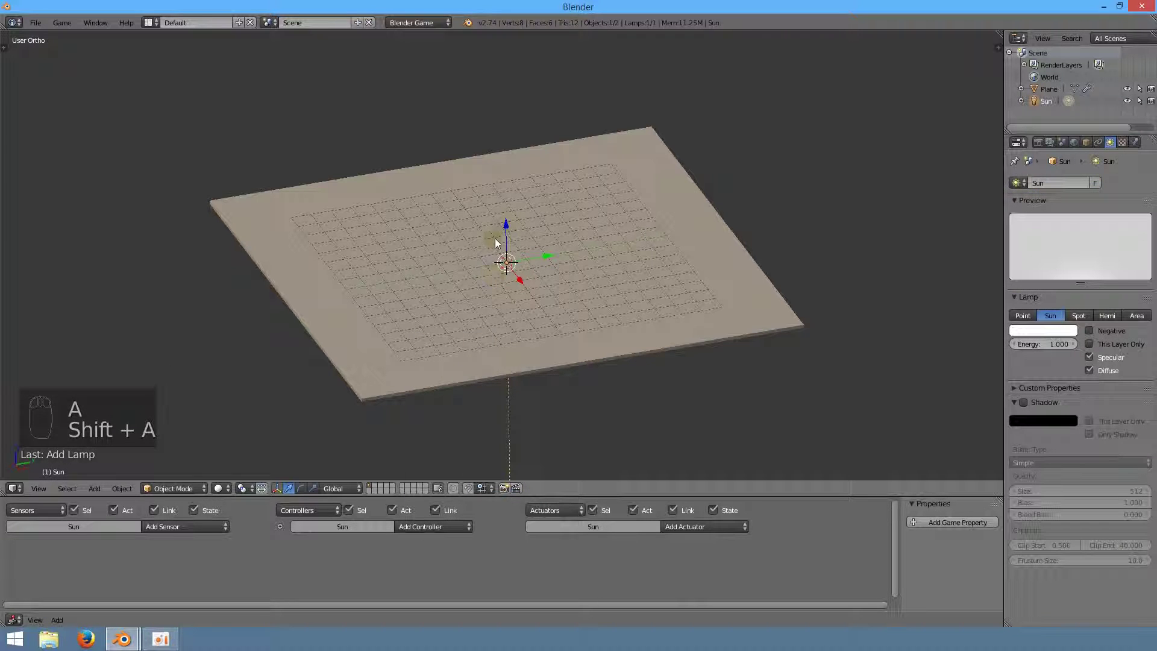
- Raise the Sun lamp high above the plane and rotate it toward the scene
drag(517, 216, 545, 298)
key(KP_7)
key(g)
drag(466, 290, 612, 90)
key(r)
key(r)
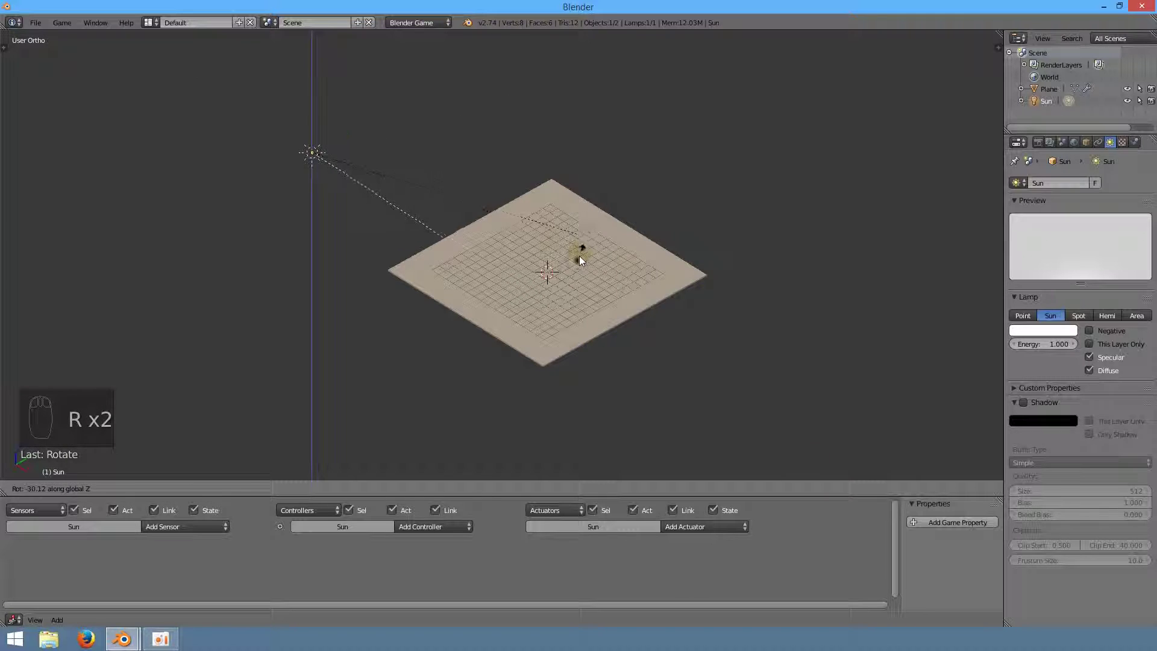
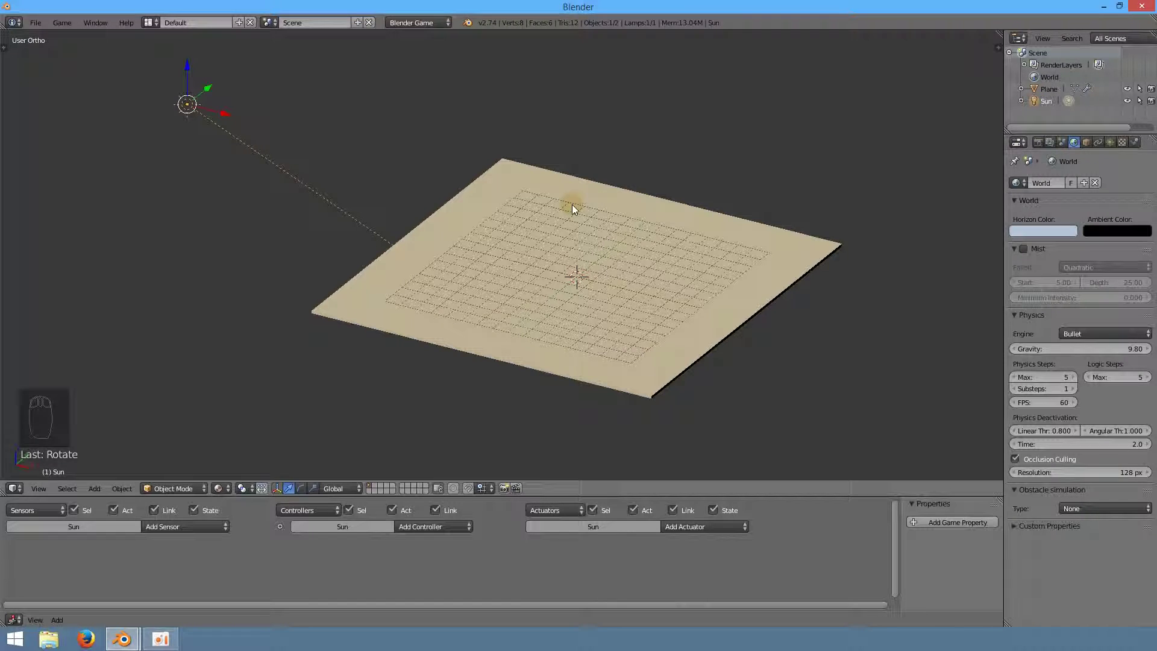
- Duplicate the plane into a narrow strip and rotate it to start the raised ramp
key(p)
key(p)
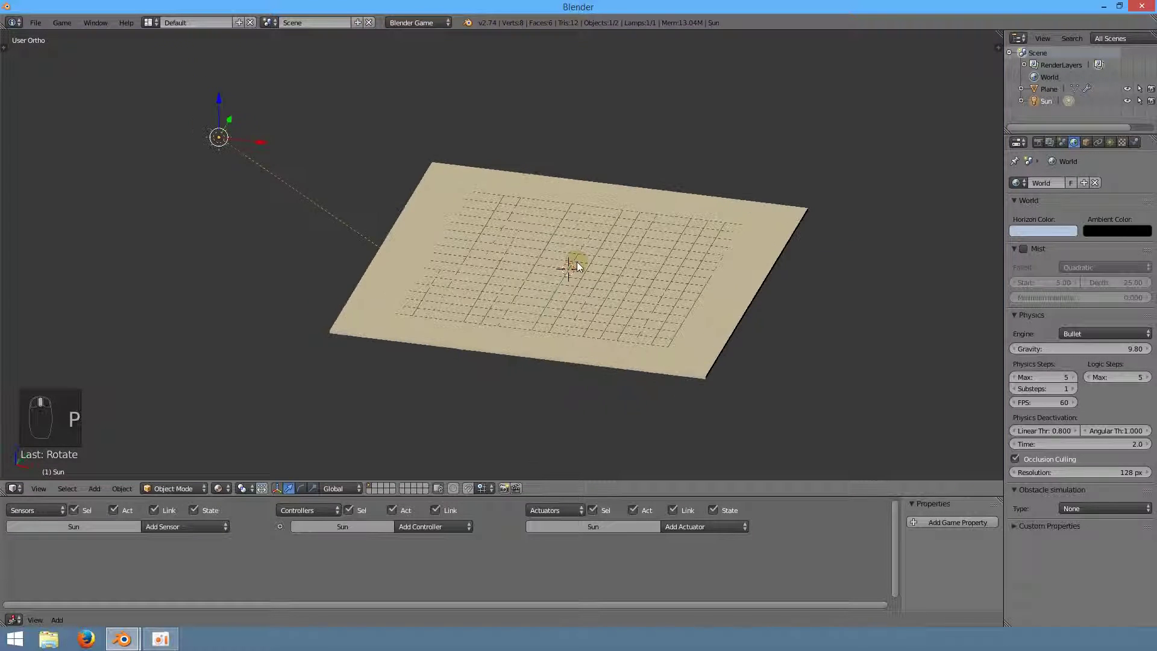
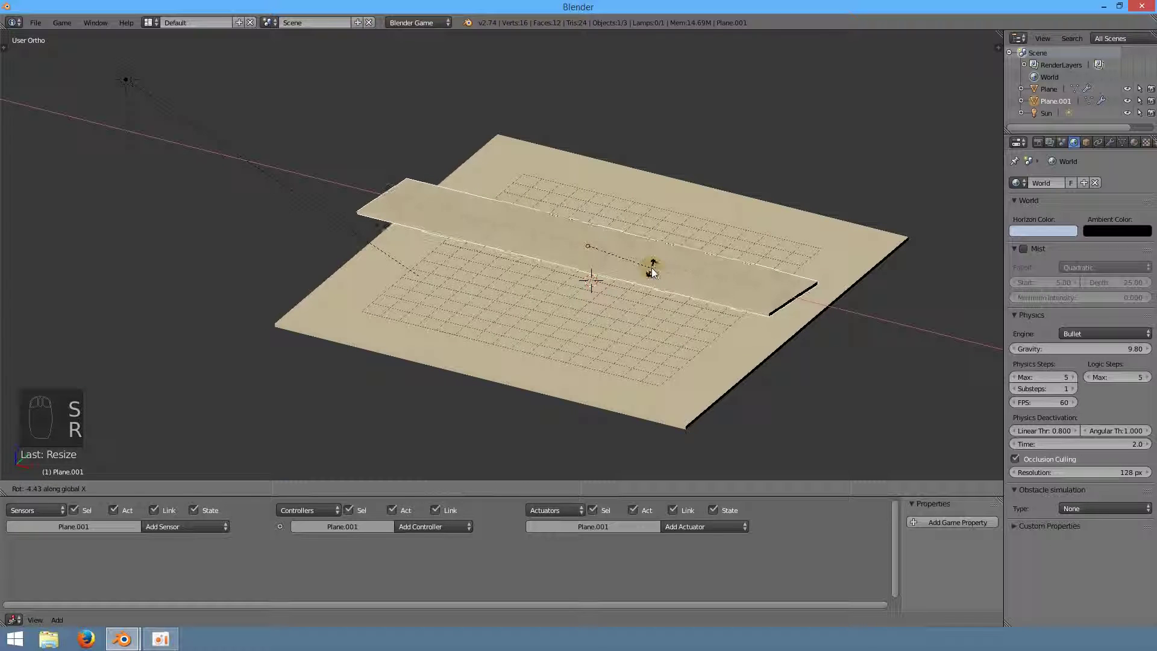
key(r)
key(s)
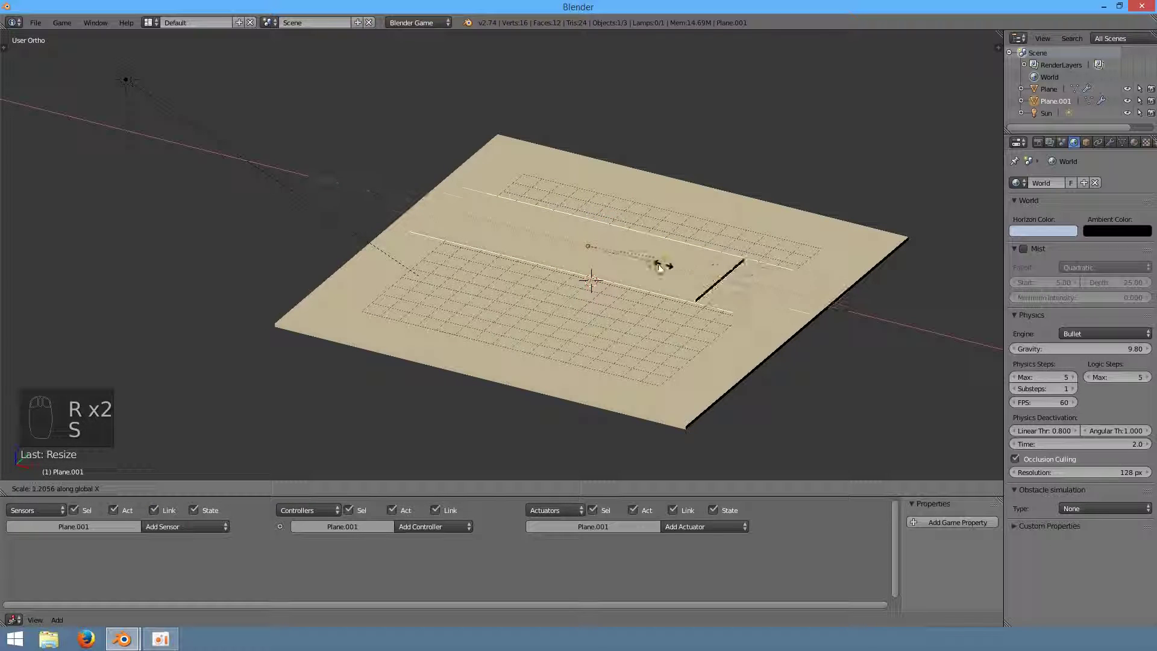
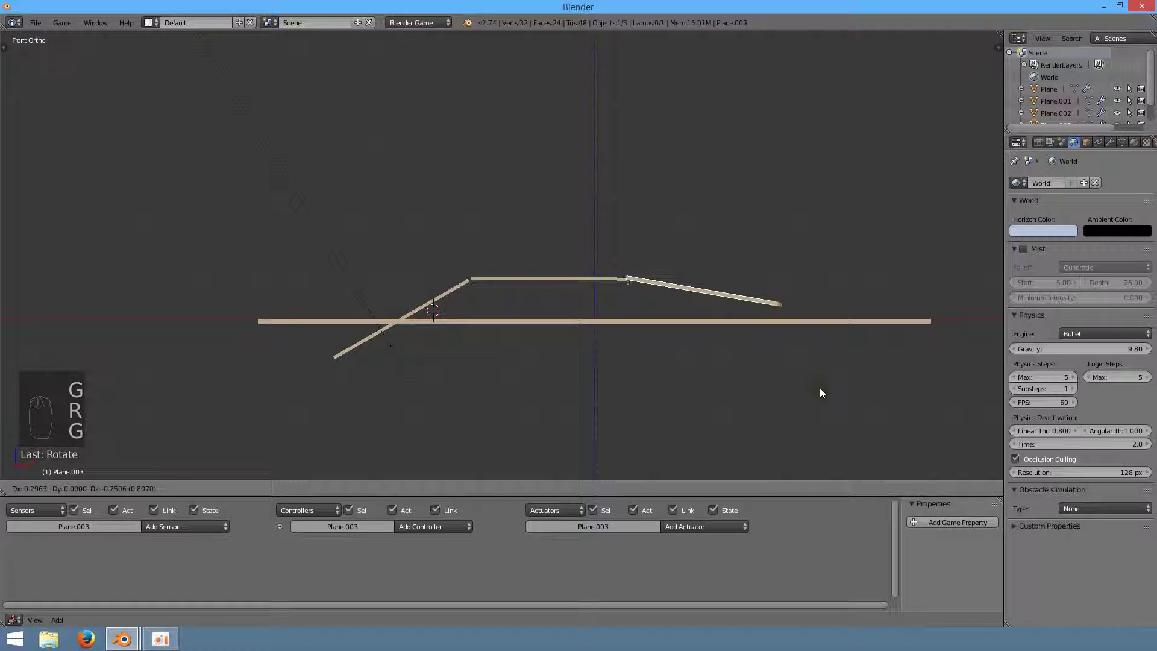
- Tilt the last ramp strip down so it meets the base plane
key(r)
key(g)
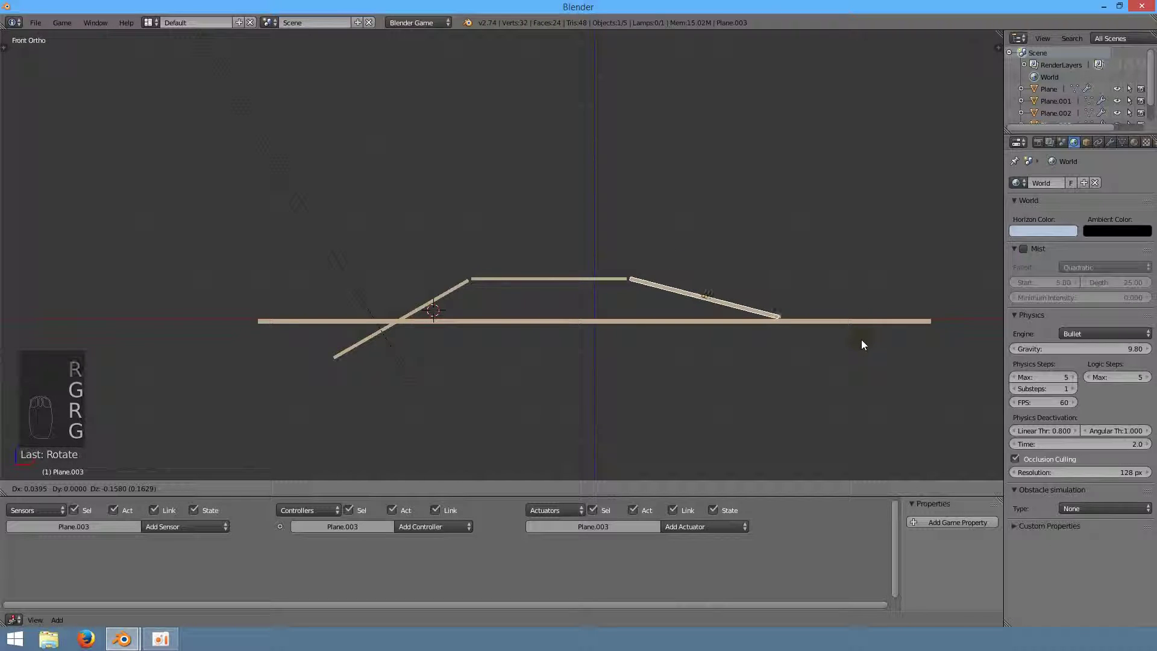
drag(713, 232, 675, 246)
- Add another plane copy near the track and rotate it 90° to stand upright
key(shift+d)
drag(730, 202, 617, 226)
key(r)
key(r)
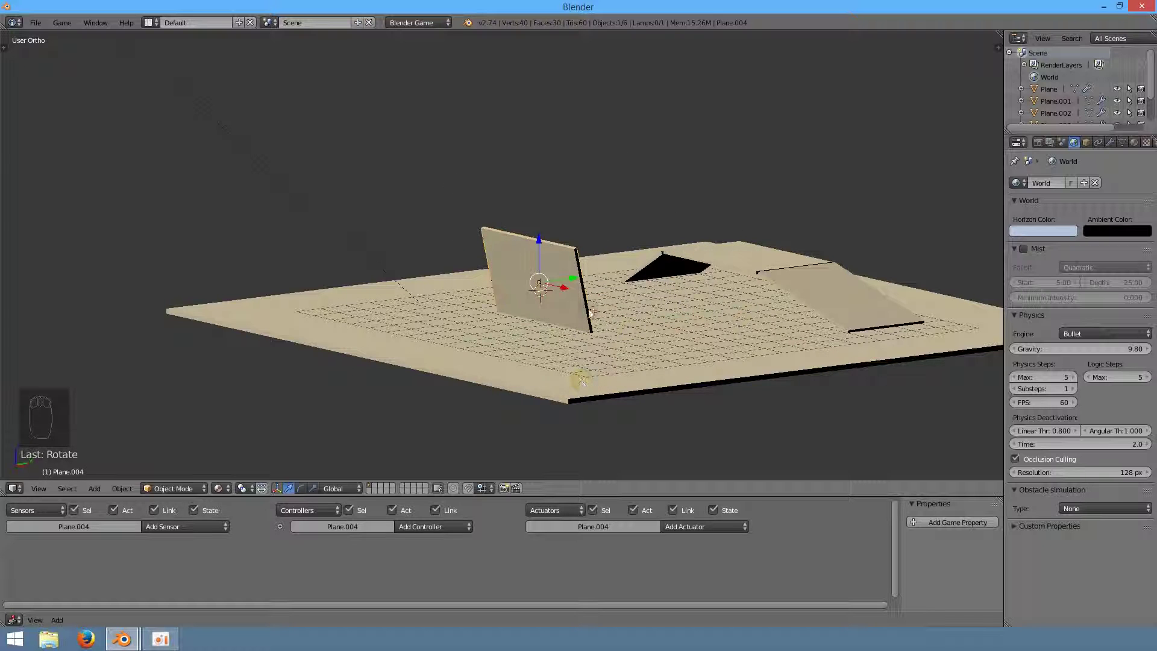
- Position the upright plane beside the track in Front view
key(r)
drag(683, 321, 621, 271)
key(g)
key(KP_1)
key(g)
key(s)
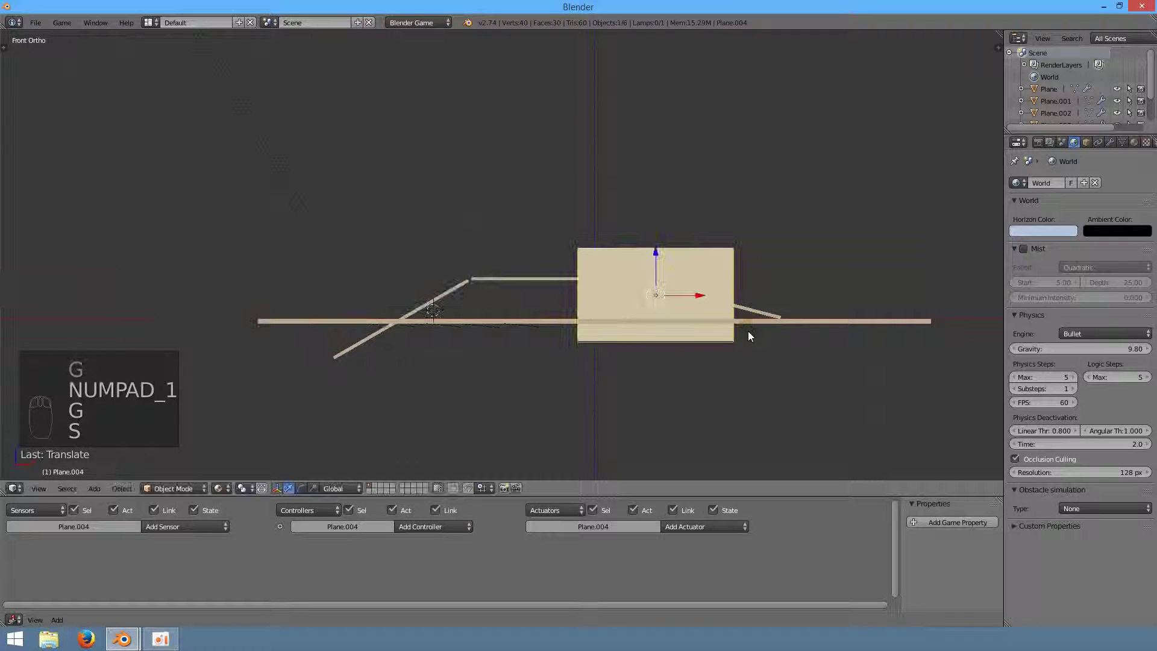
- Stretch the upright plane into a long wall along the track and start the game preview
key(s)
key(g)
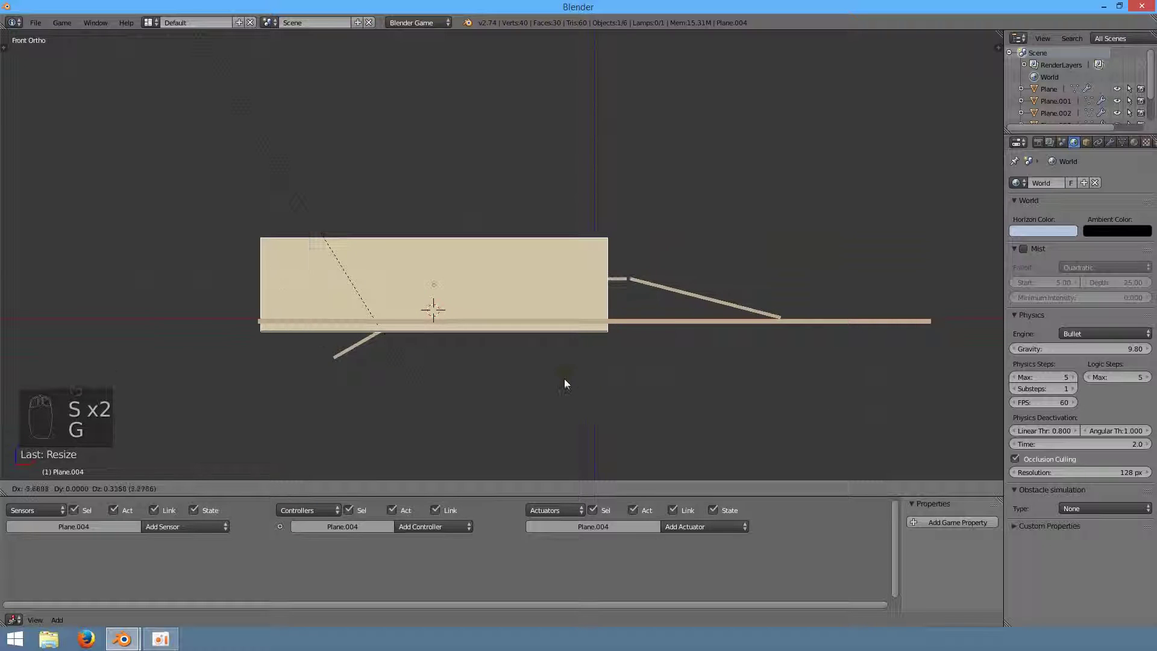
key(s)
key(g)
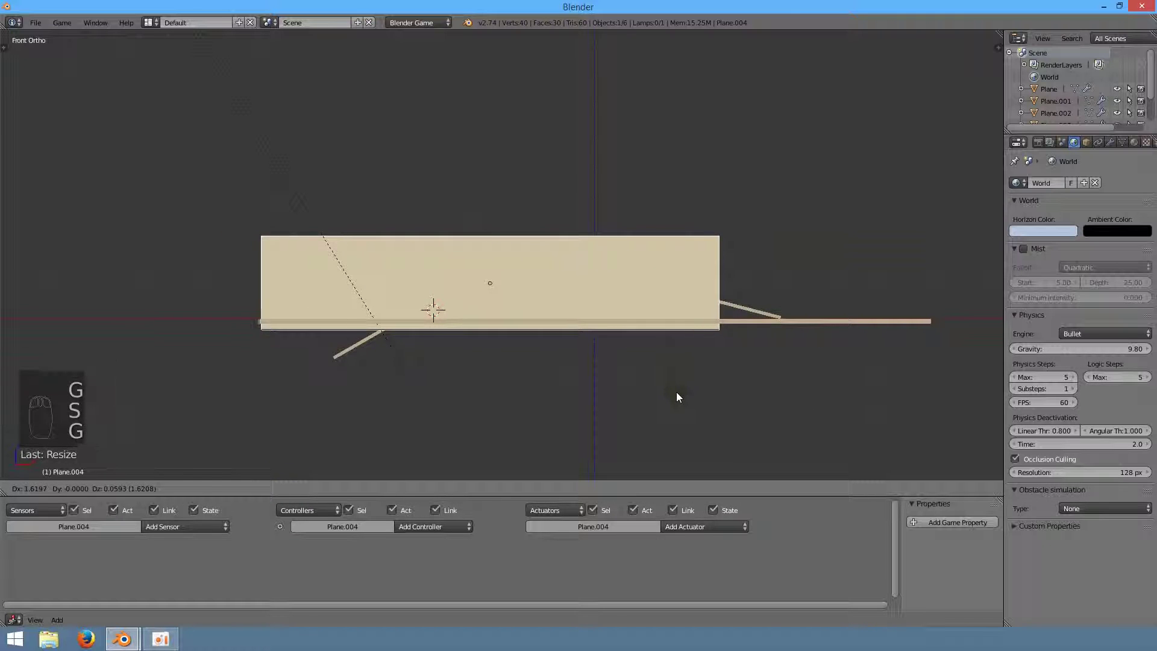
drag(754, 324, 666, 299)
key(p)
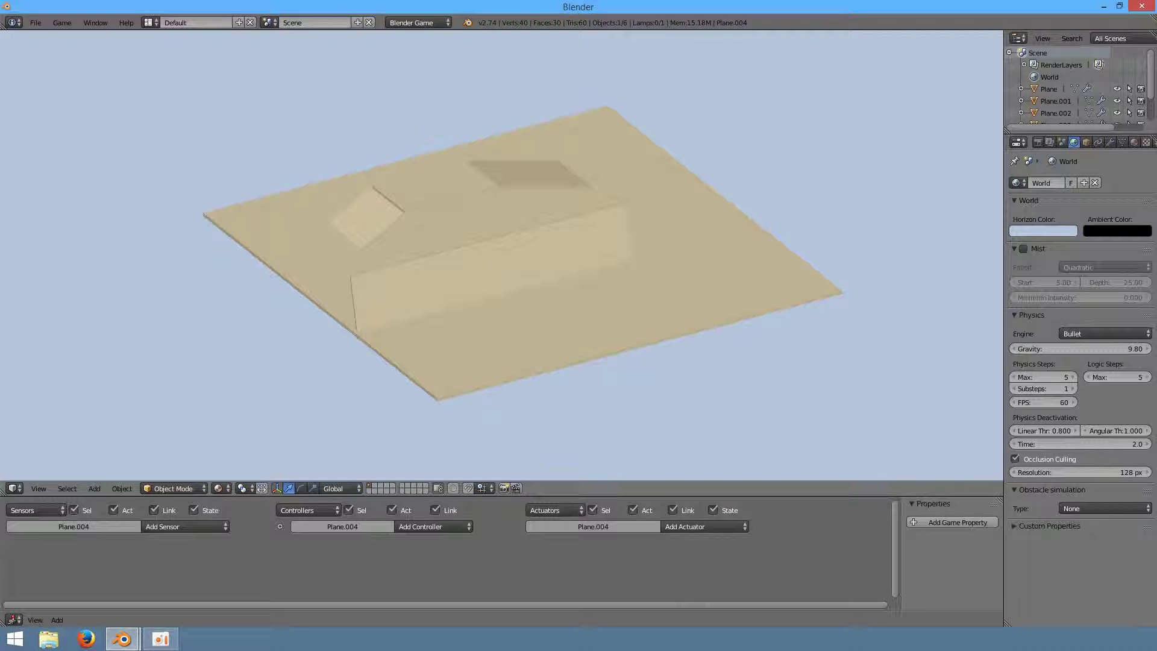
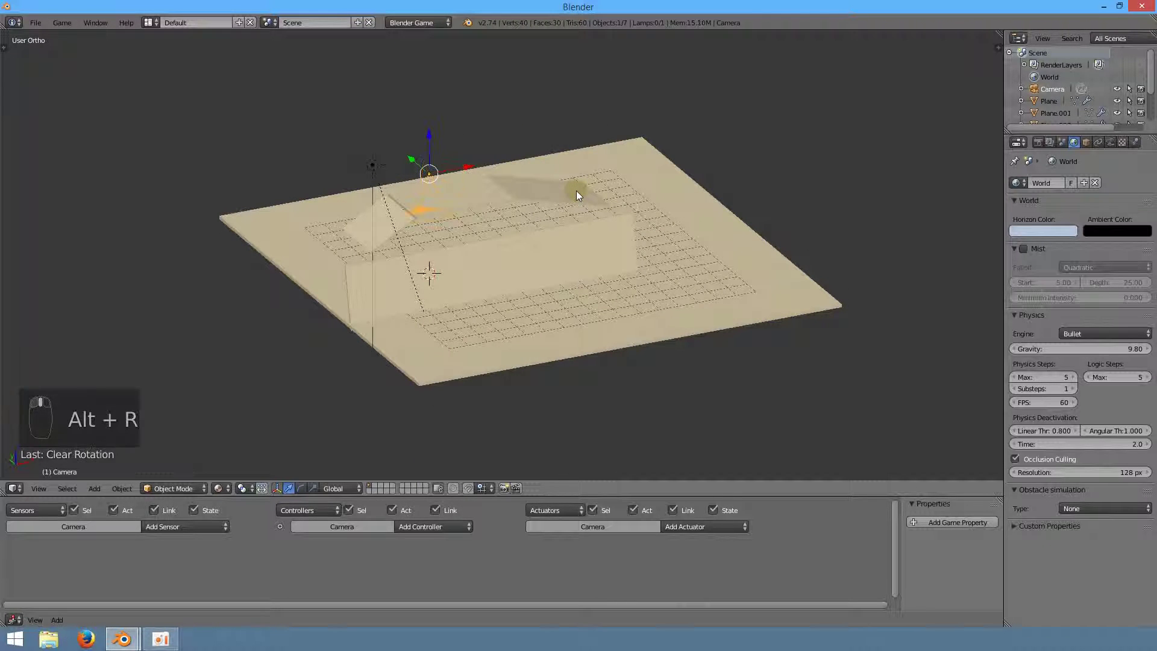
- Move the camera away from the track and swing it toward the scene in camera view
key(KP_7)
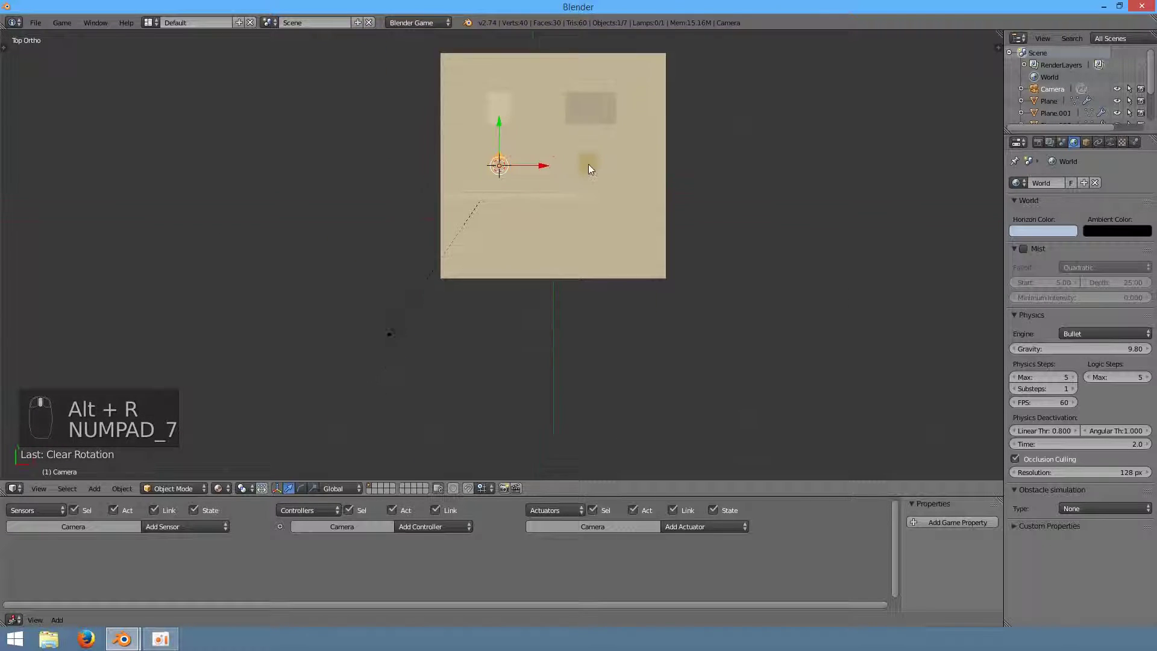
key(g)
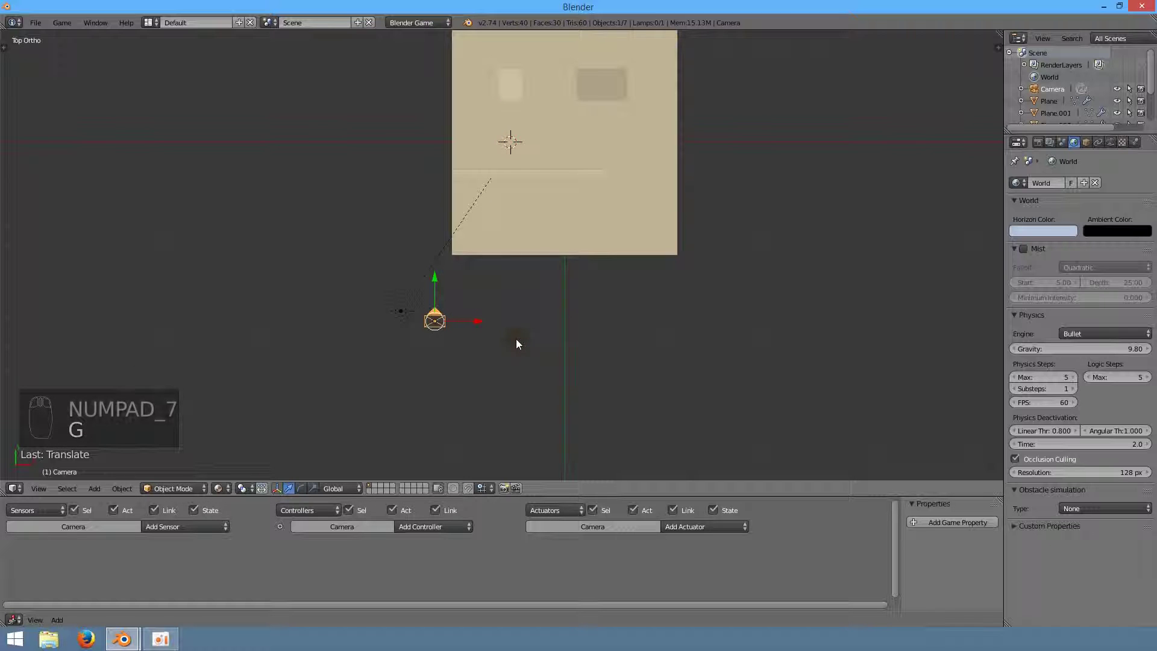
key(KP_1)
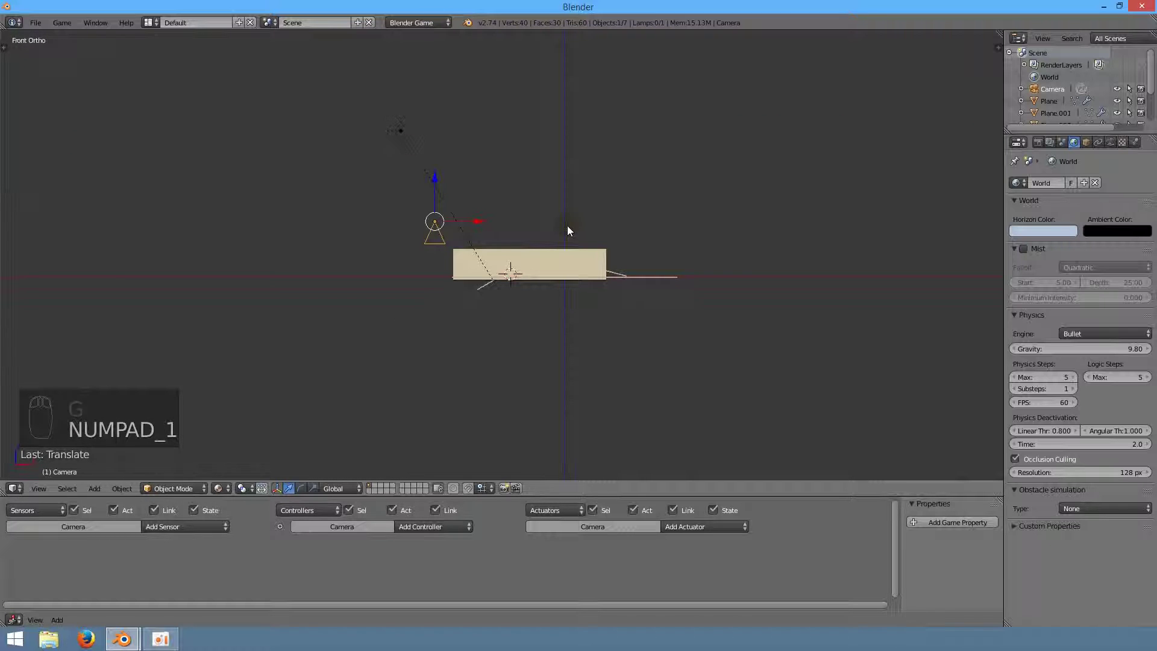
key(KP_0)
key(r)
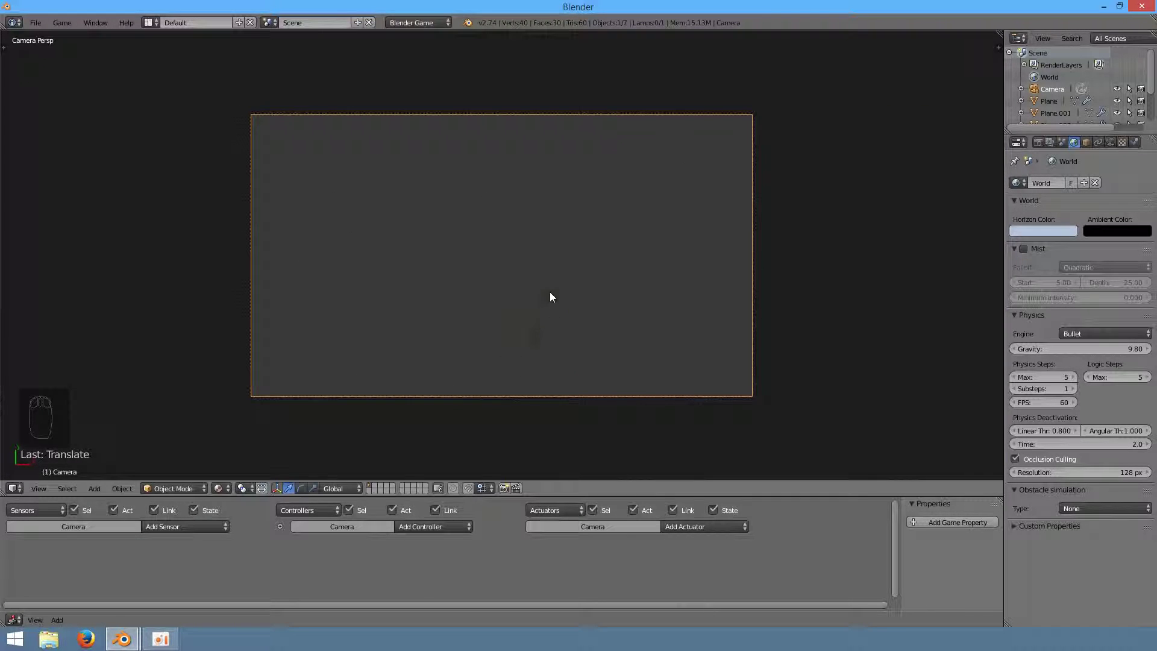
key(r)
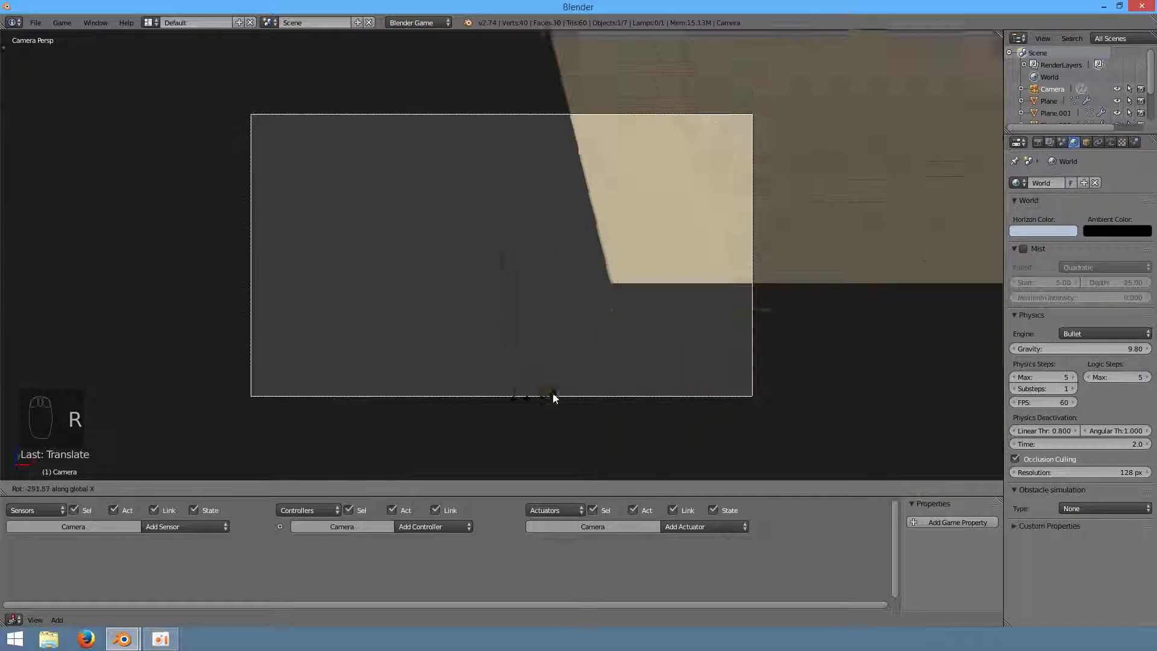
key(r)
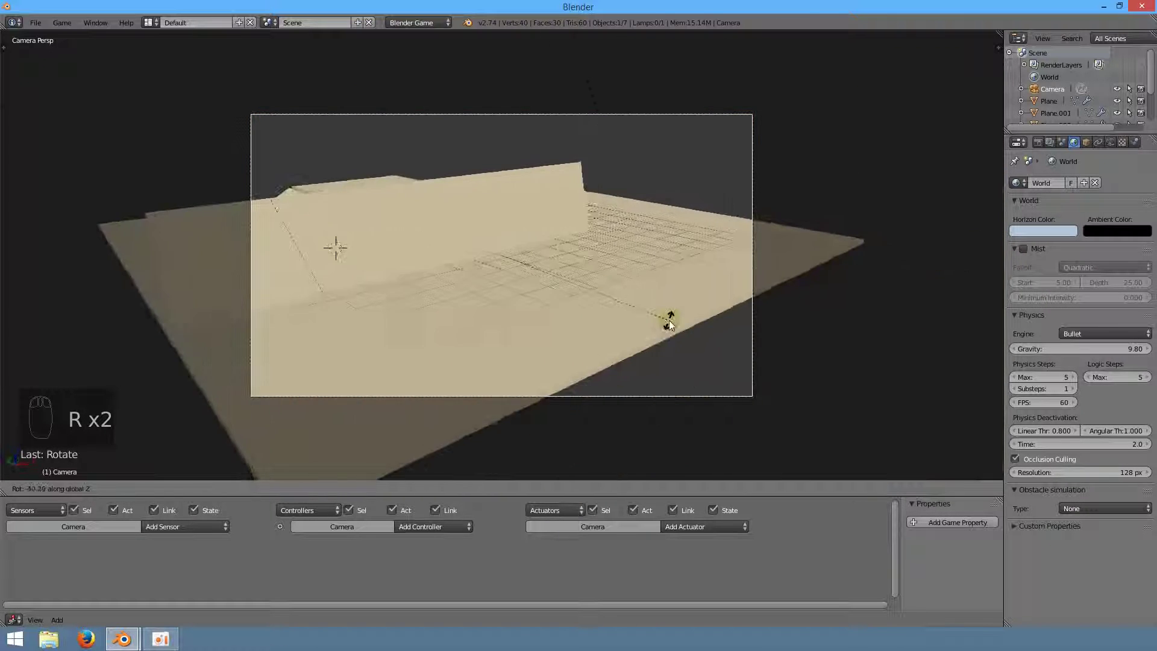
- Fine-tune the camera position and angle until it frames the whole track
key(g)
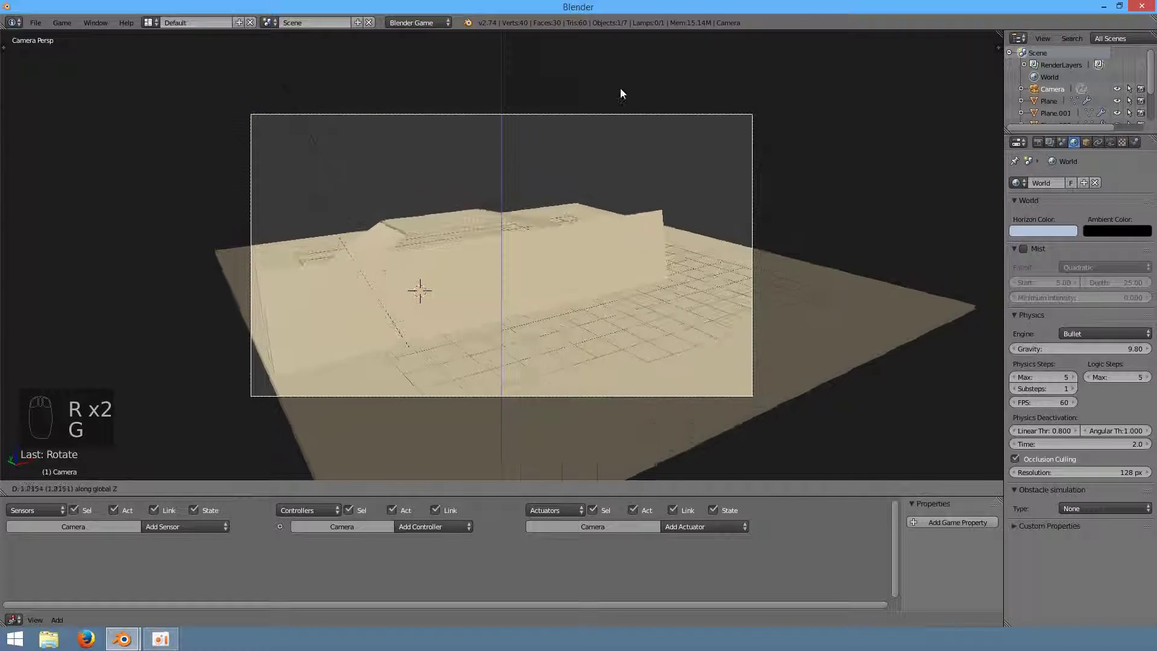
key(g)
key(g)
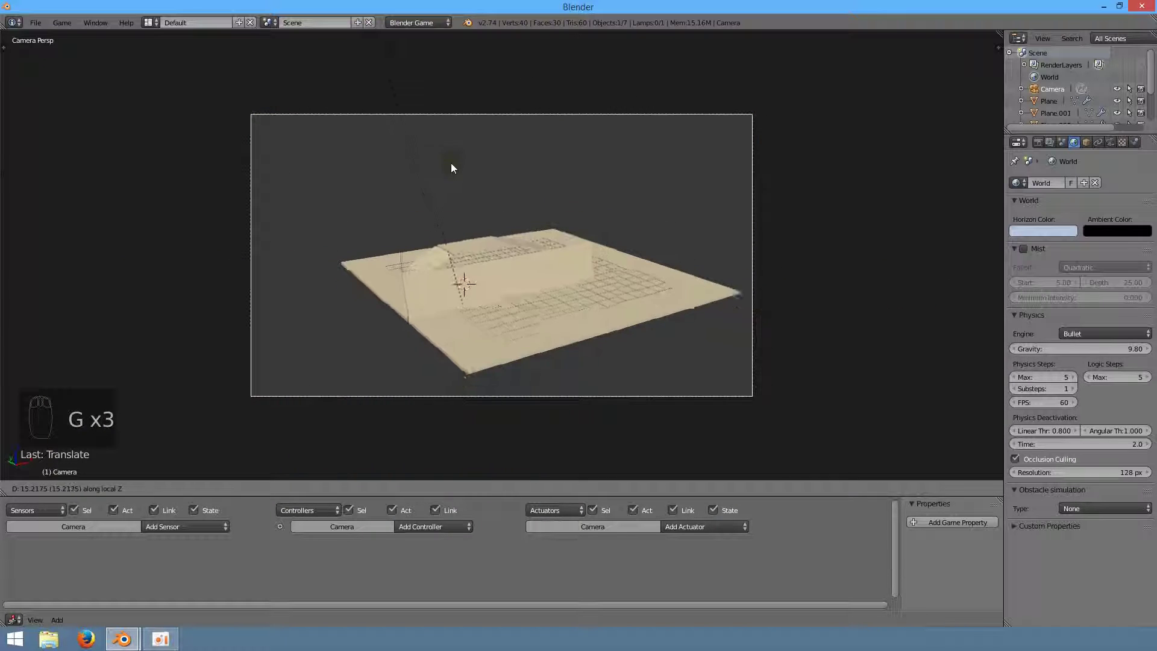
key(g)
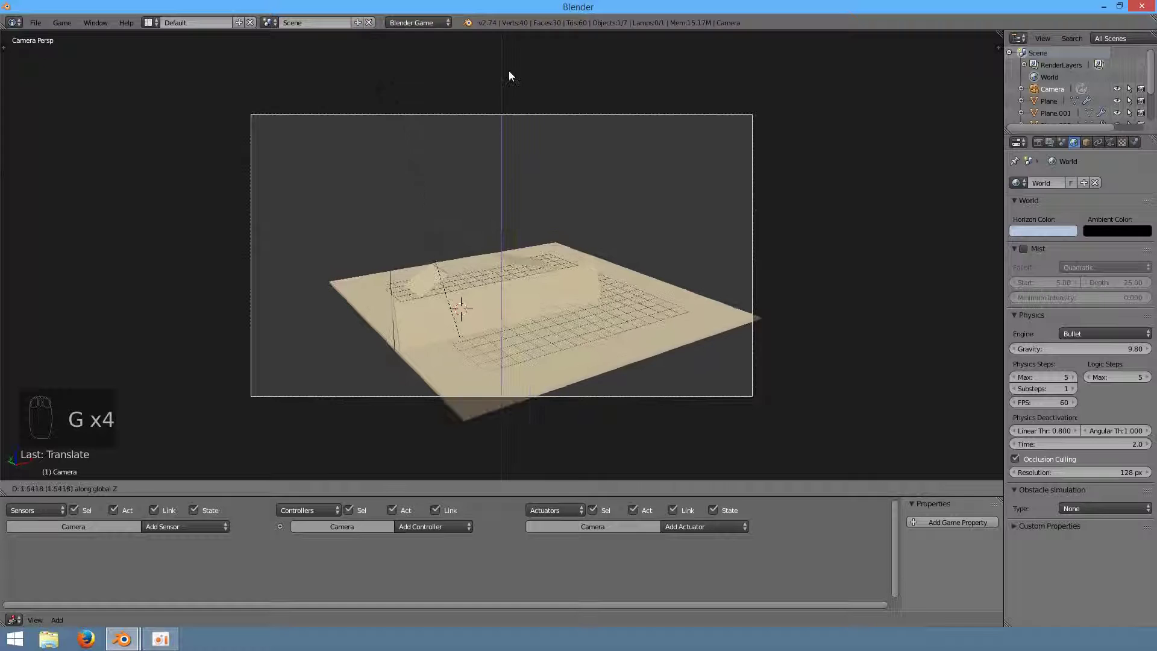
key(r)
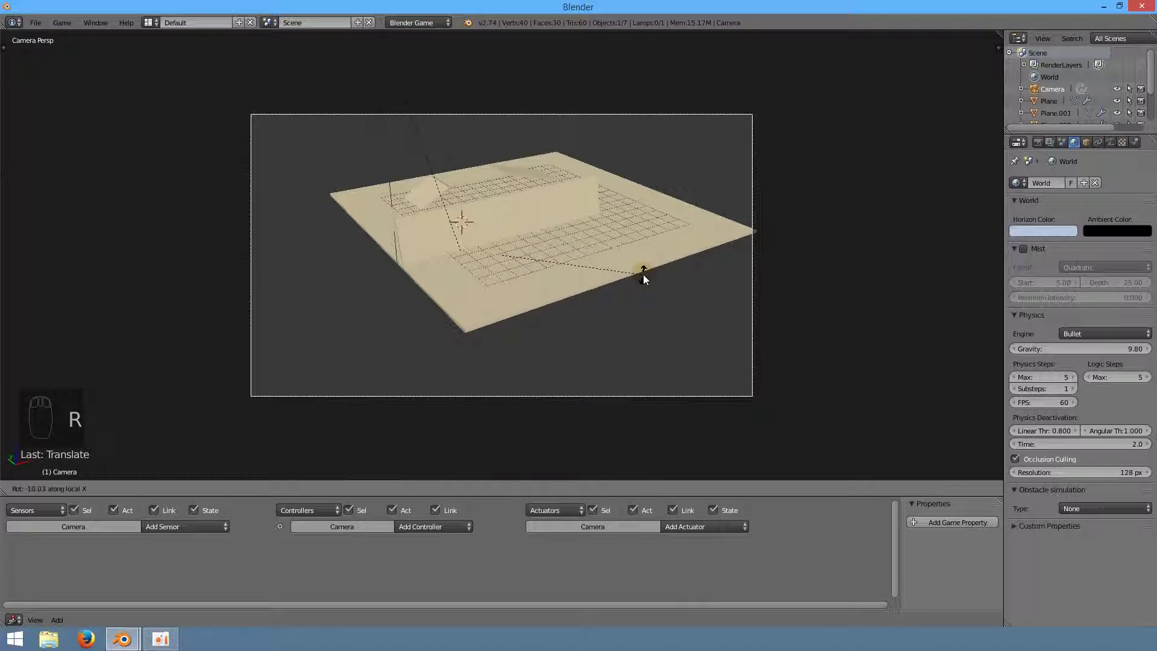
key(g)
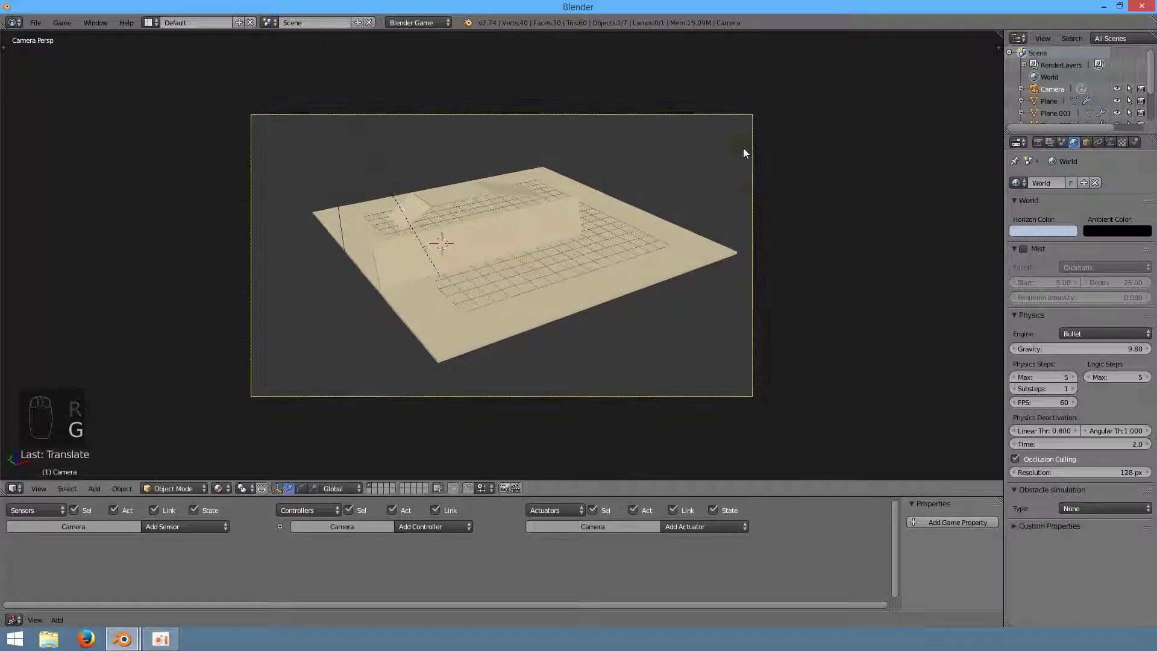
- Preview the camera framing in the game engine, then stop the game
key(g)
key(g)
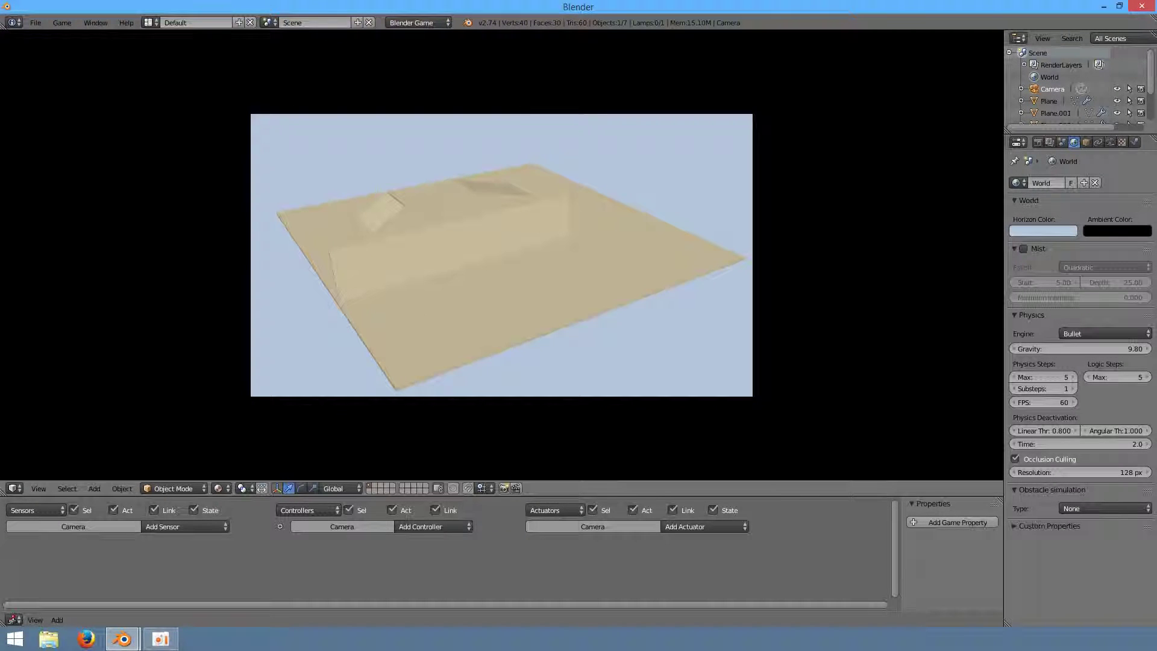
key(p)
- Slide the wall plane Plane.004 slightly along the track
key(s)
drag(584, 224, 598, 229)
key(s)
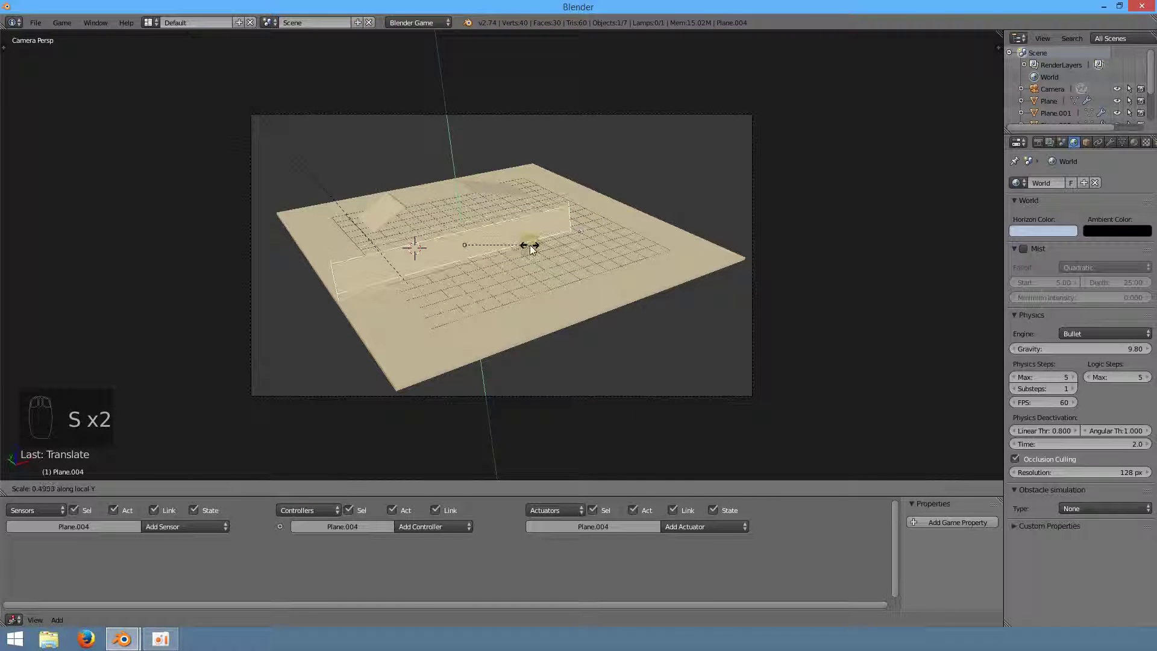
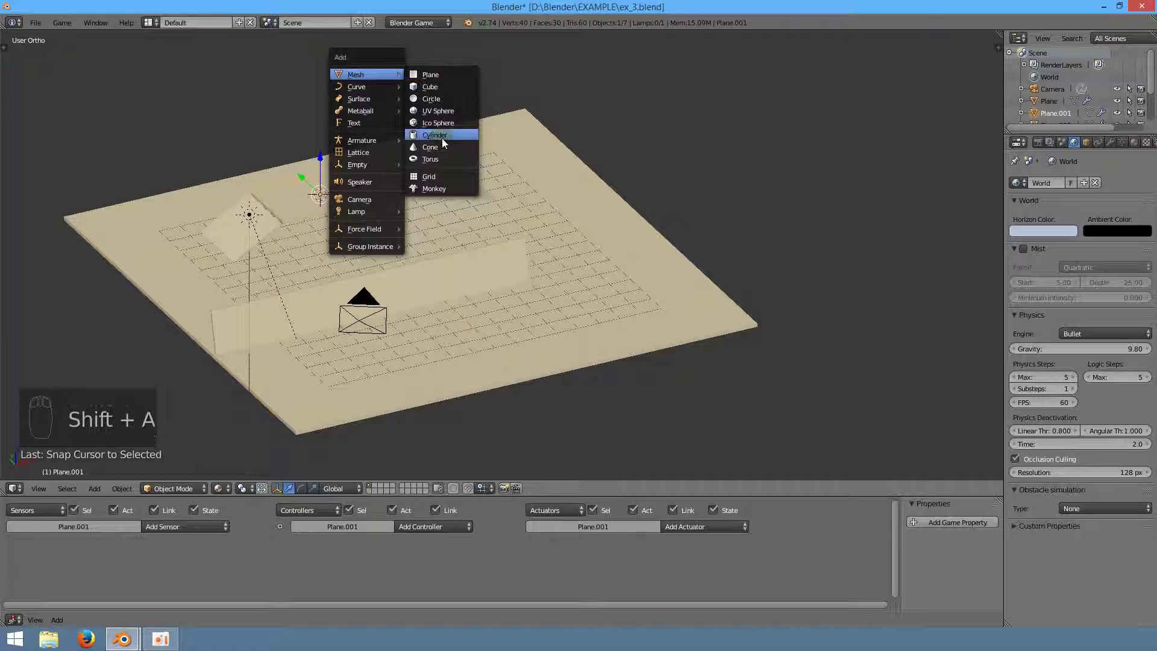
- Add a UV Sphere above the track and rename it Item
key(s)
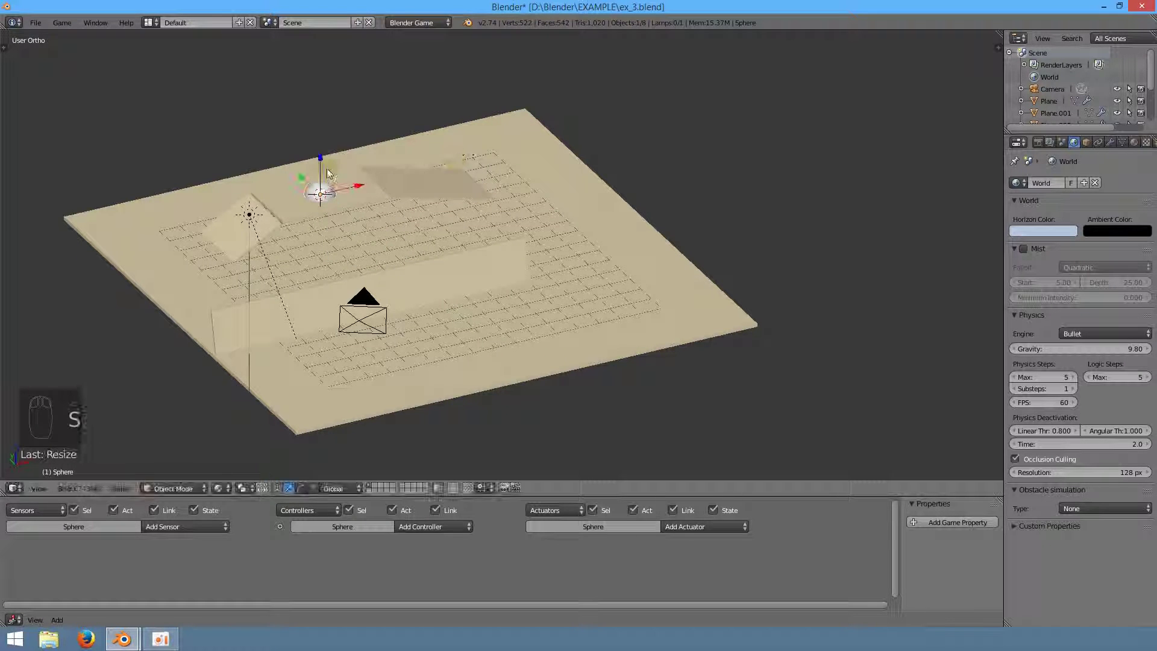
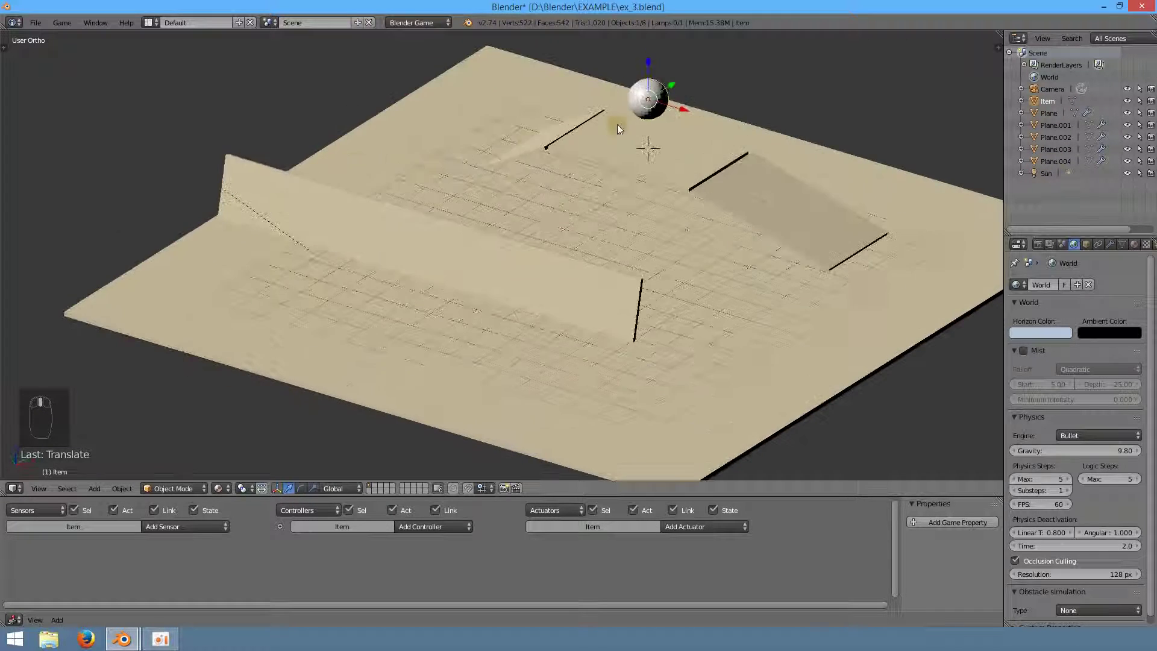
key(n)
key(n)
key(t)
middle_click(469, 201)
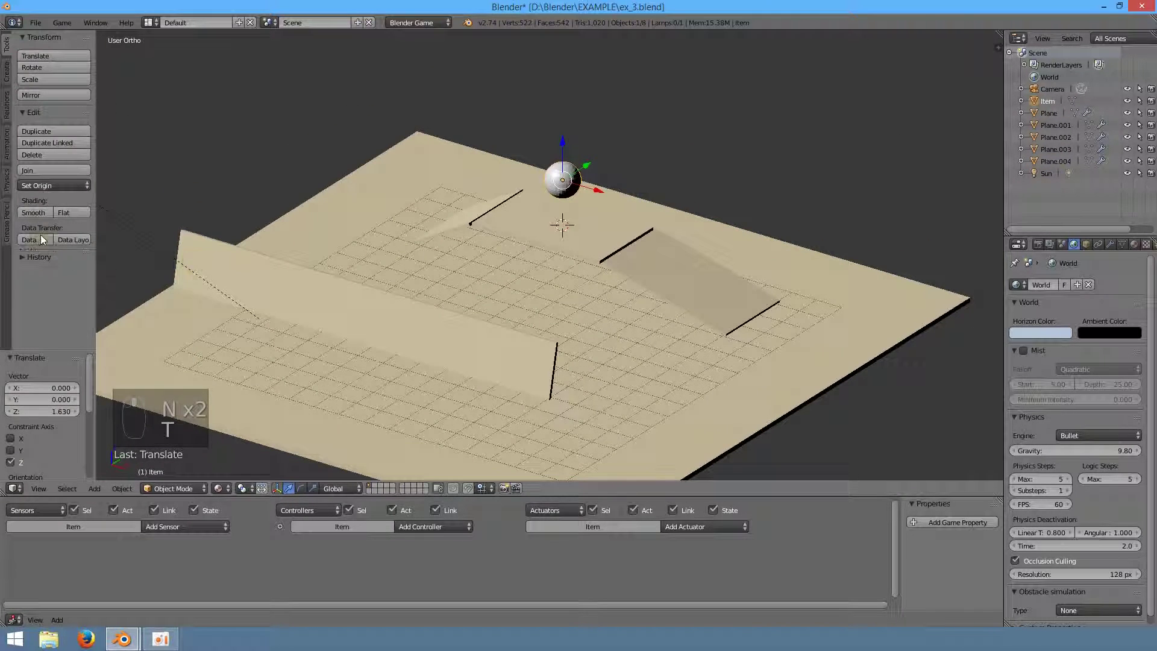
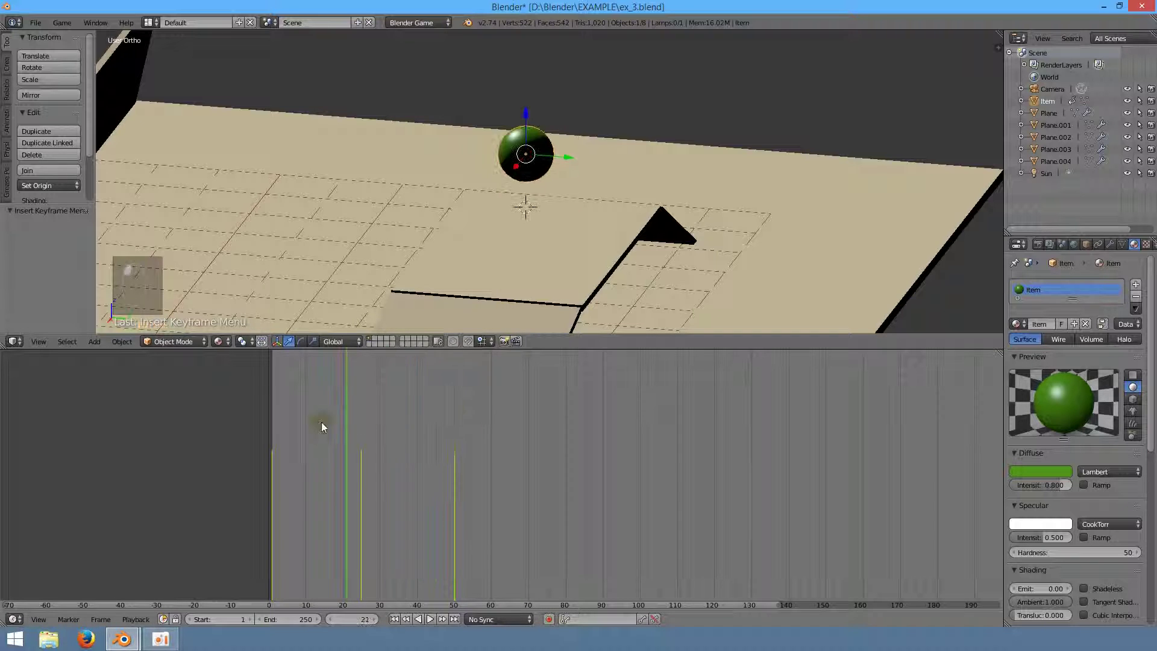
- Play back the Item sphere's keyframed bobbing animation with Alt+A
click(277, 432)
key(alt+a)
- Switch the bottom area to the Logic Editor showing the Item's sensors, controllers and actuators
key(alt+a)
key(alt+a)
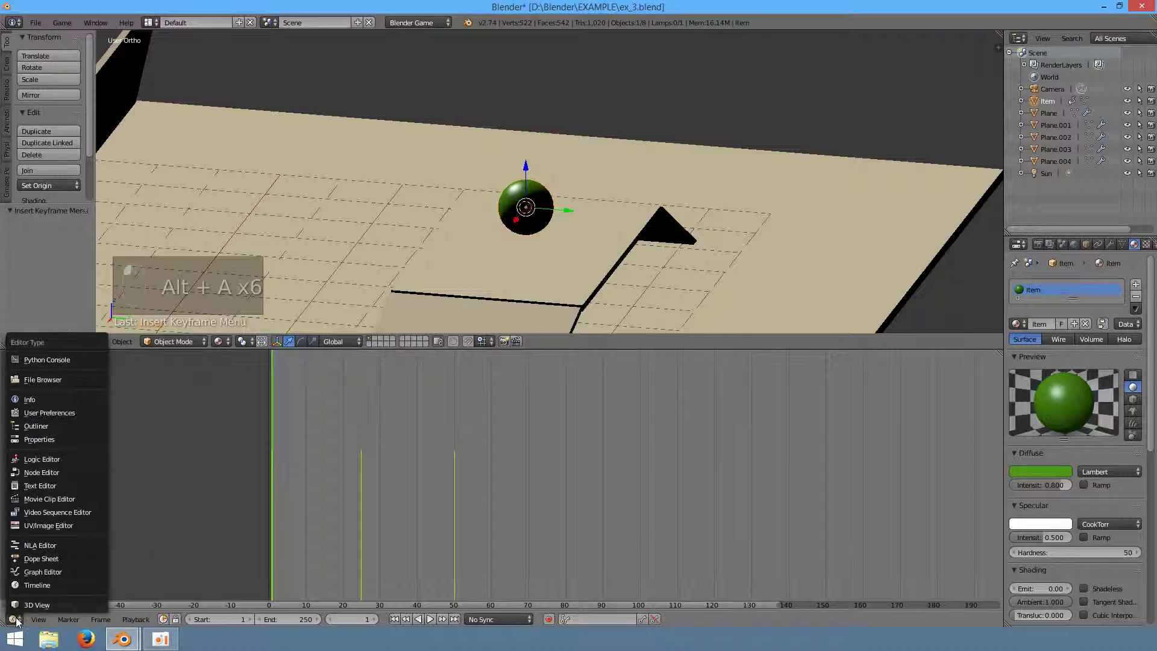
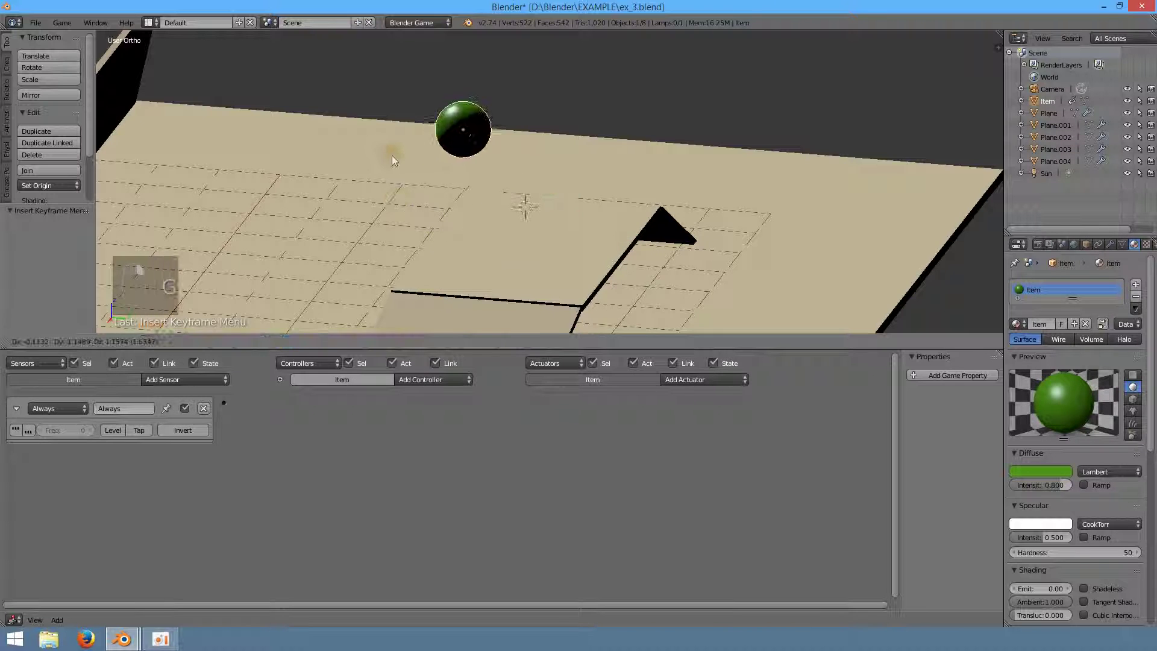
key(g)
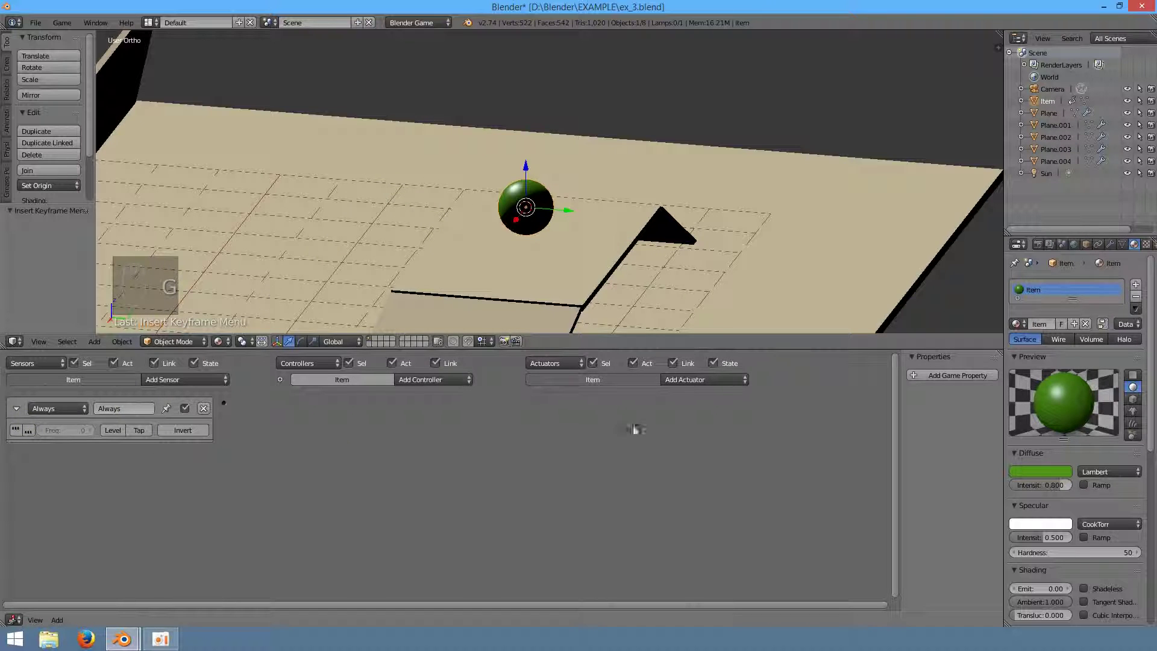
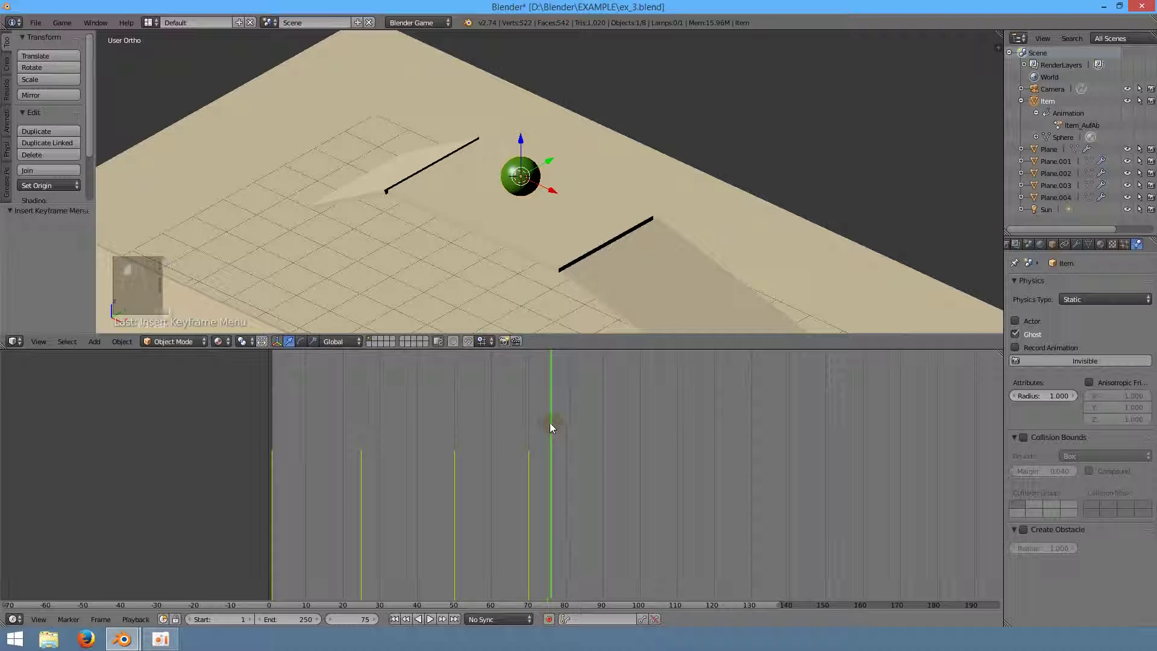
- Enlarge the green Item with S and keyframe its swollen size around frame 75
middle_click(550, 269)
key(s)
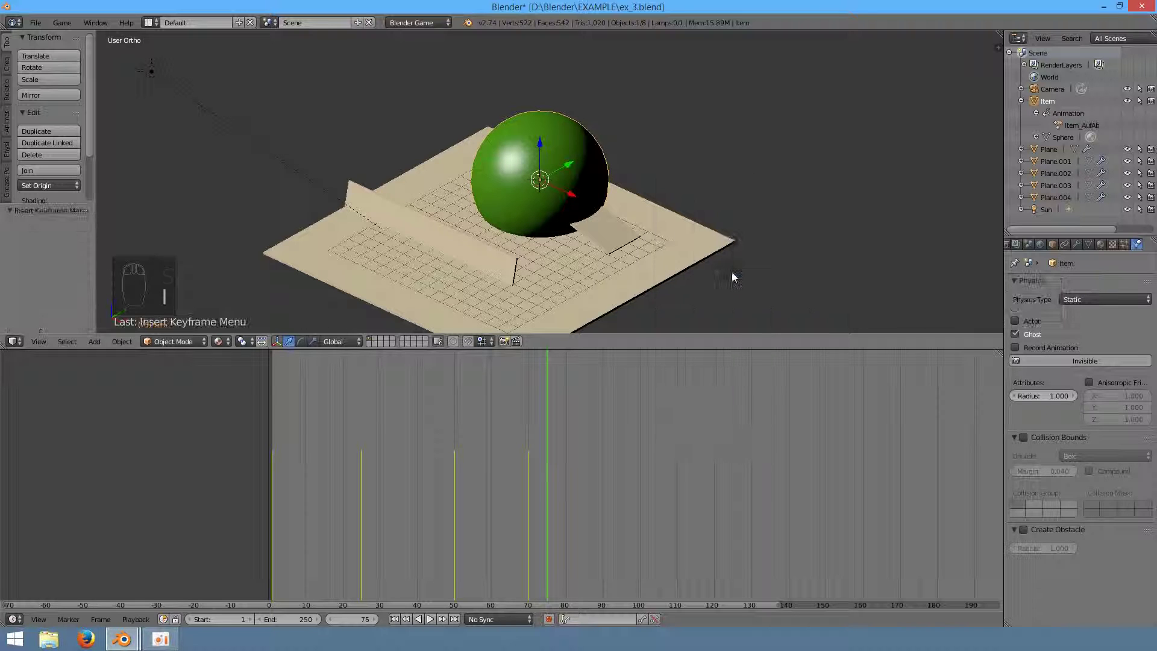
click(538, 453)
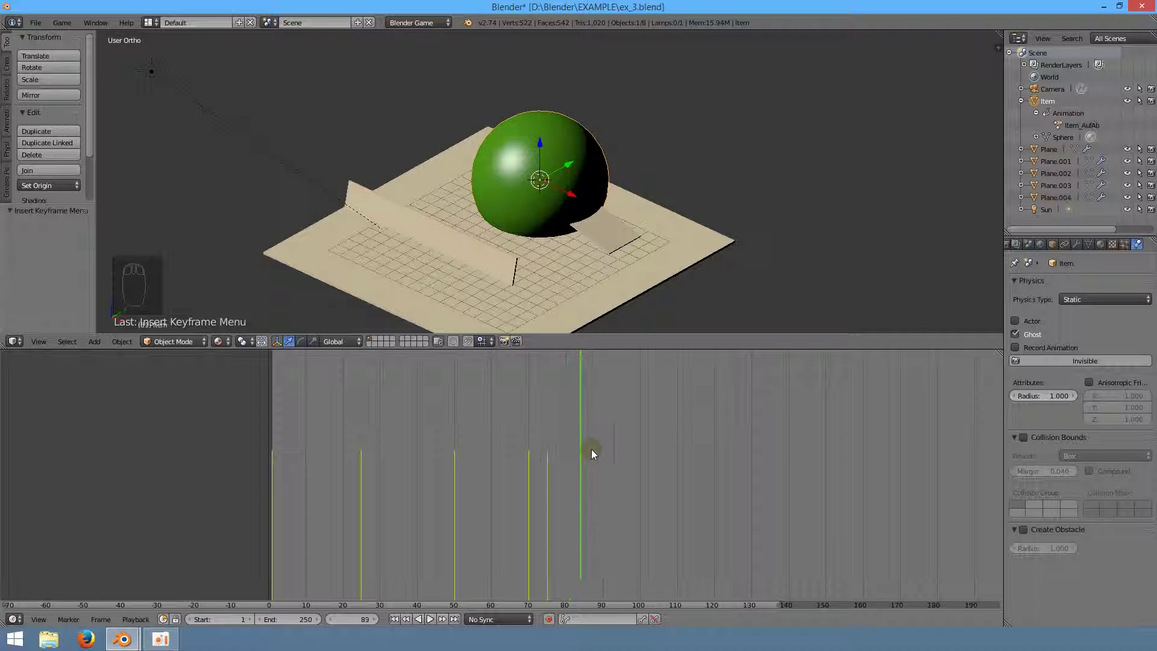
drag(628, 208, 155, 317)
key(s)
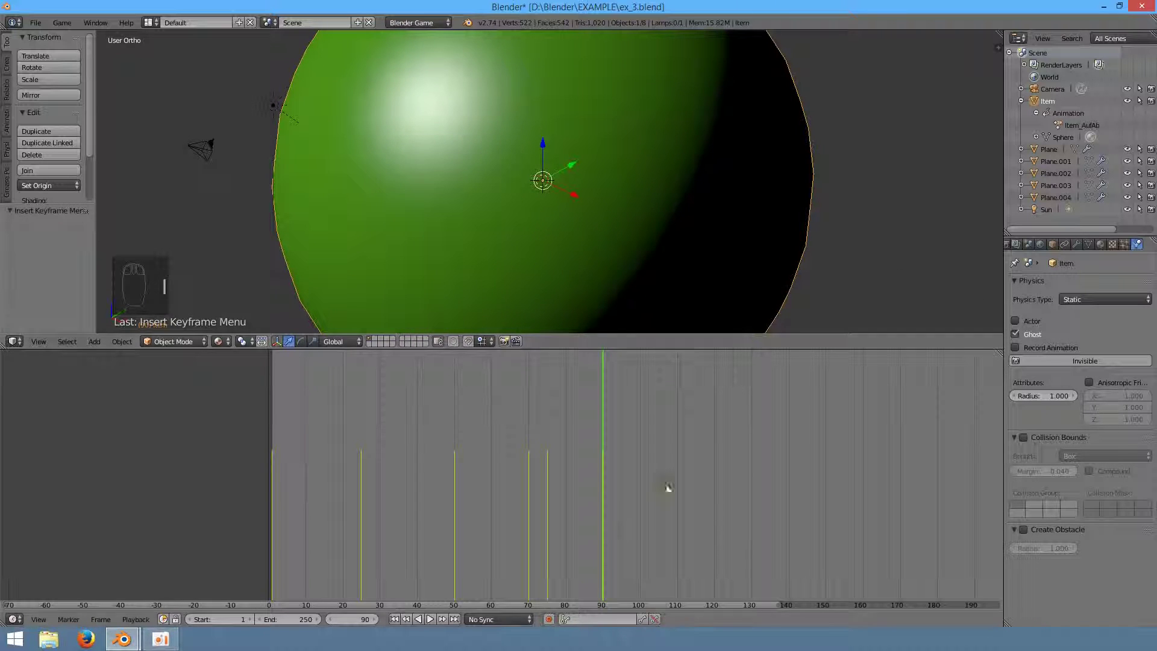
drag(402, 597, 570, 193)
- Move to frame 90/91, scale the Item again and insert the final keyframe where it vanishes
drag(713, 214, 572, 170)
key(s)
drag(373, 262, 411, 282)
middle_click(378, 281)
key(i)
click(604, 449)
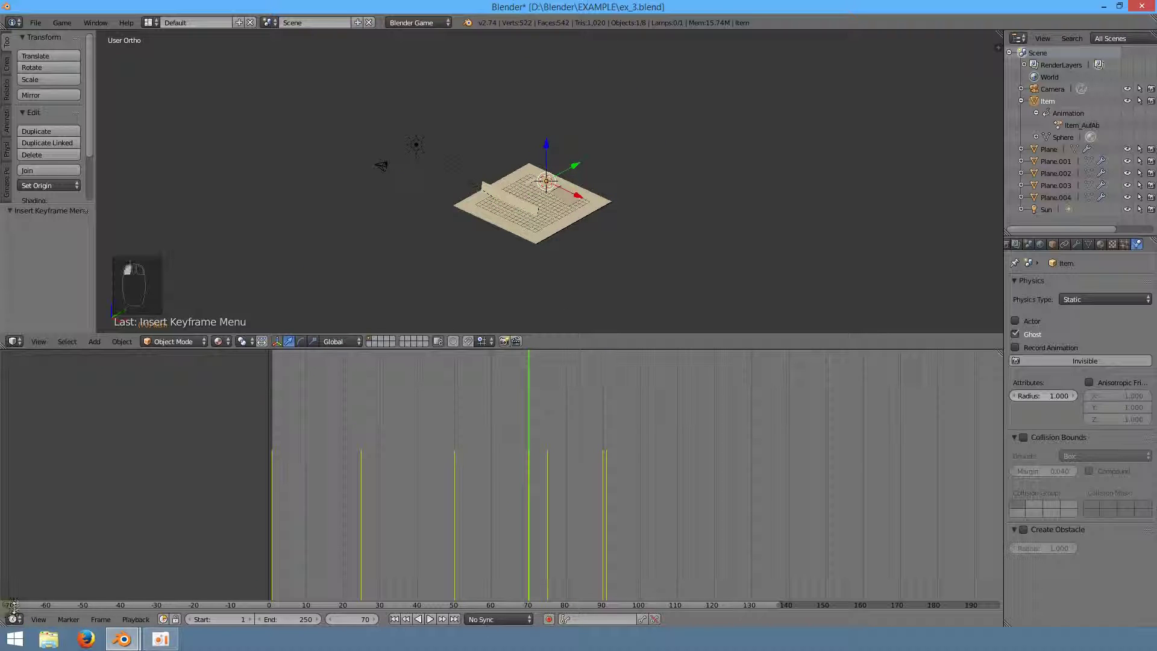
- Add an Action actuator playing Item_AufAb from 70 to 91, wire it to a new controller, and save
drag(18, 619, 580, 487)
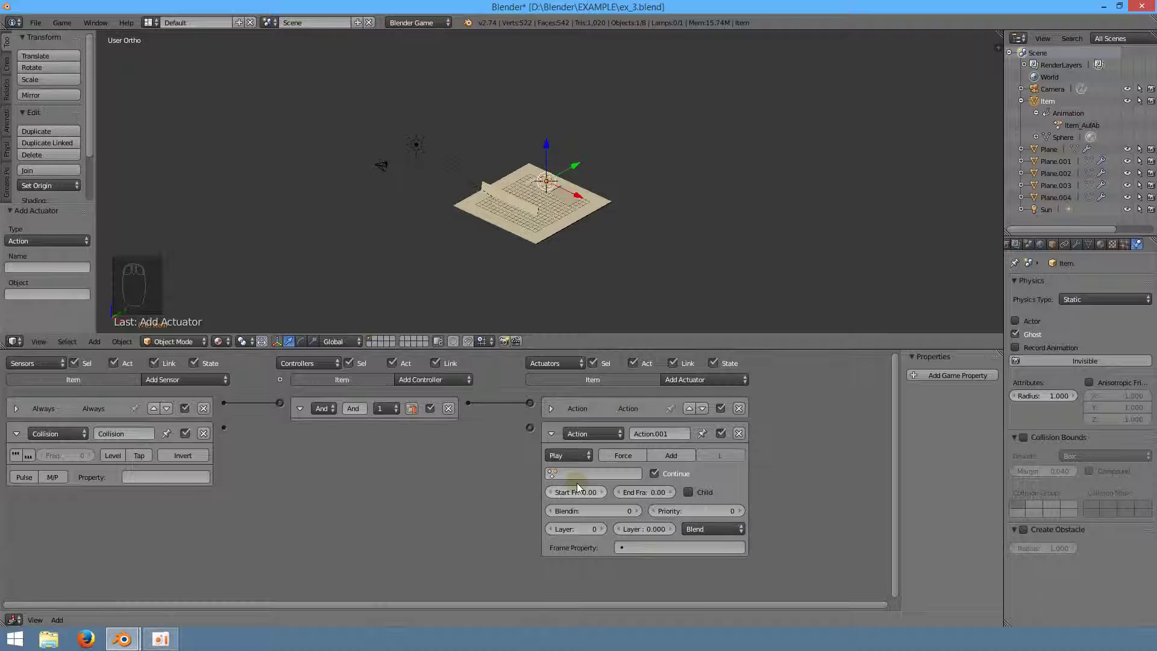
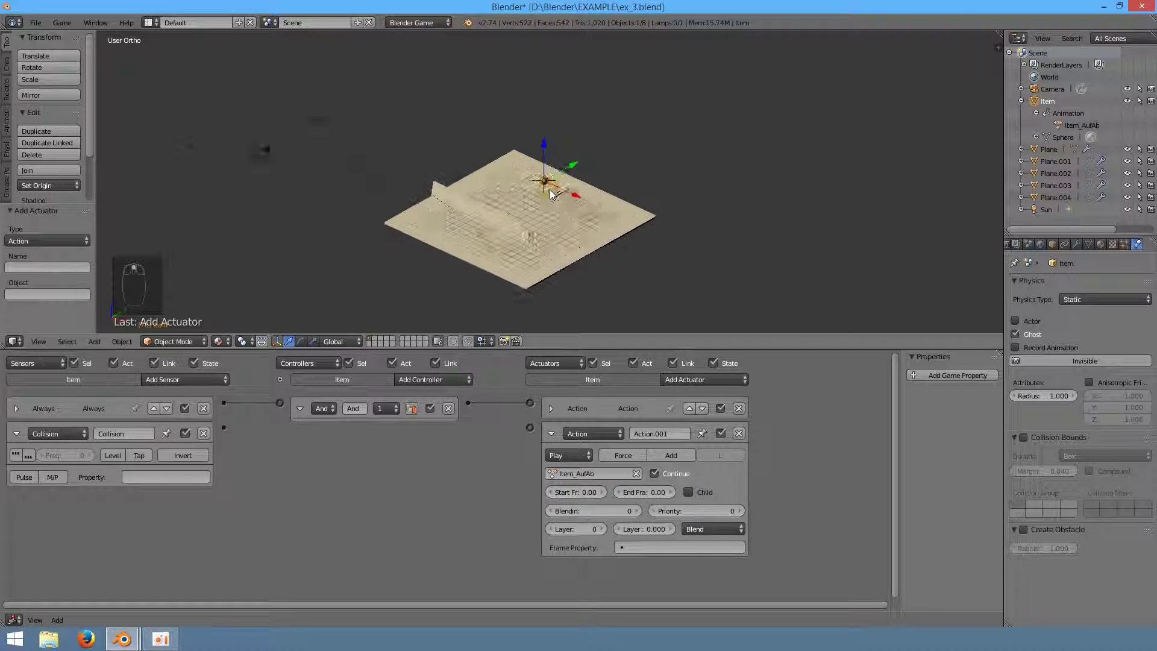
drag(519, 200, 518, 199)
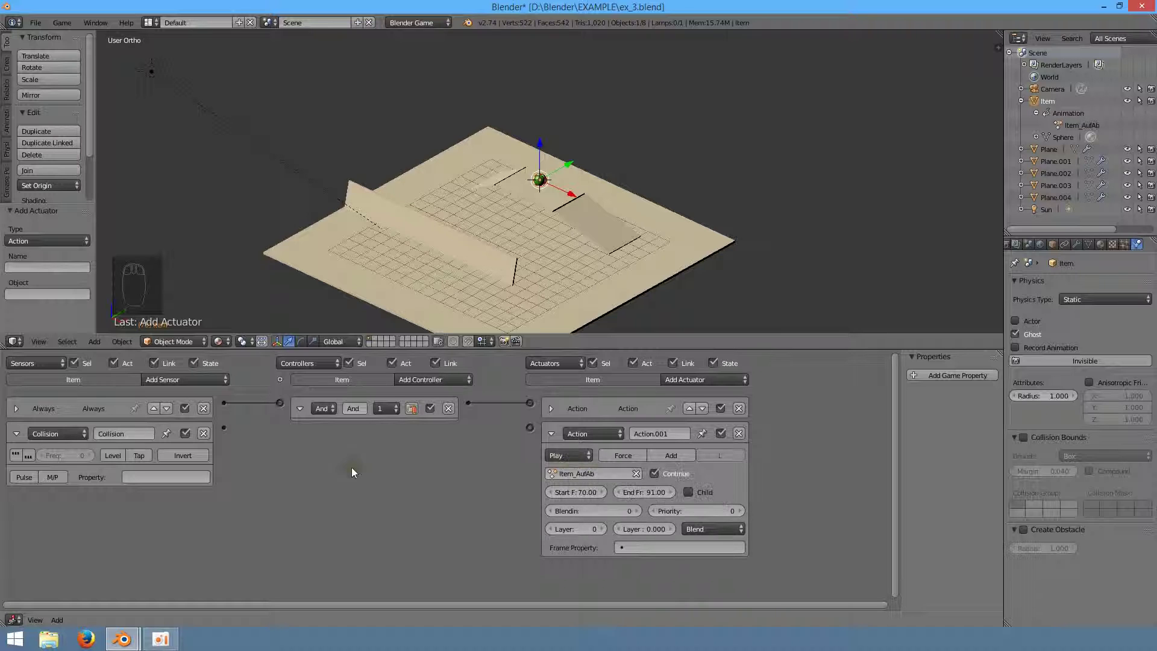
drag(535, 448, 507, 455)
key(ctrl+s)
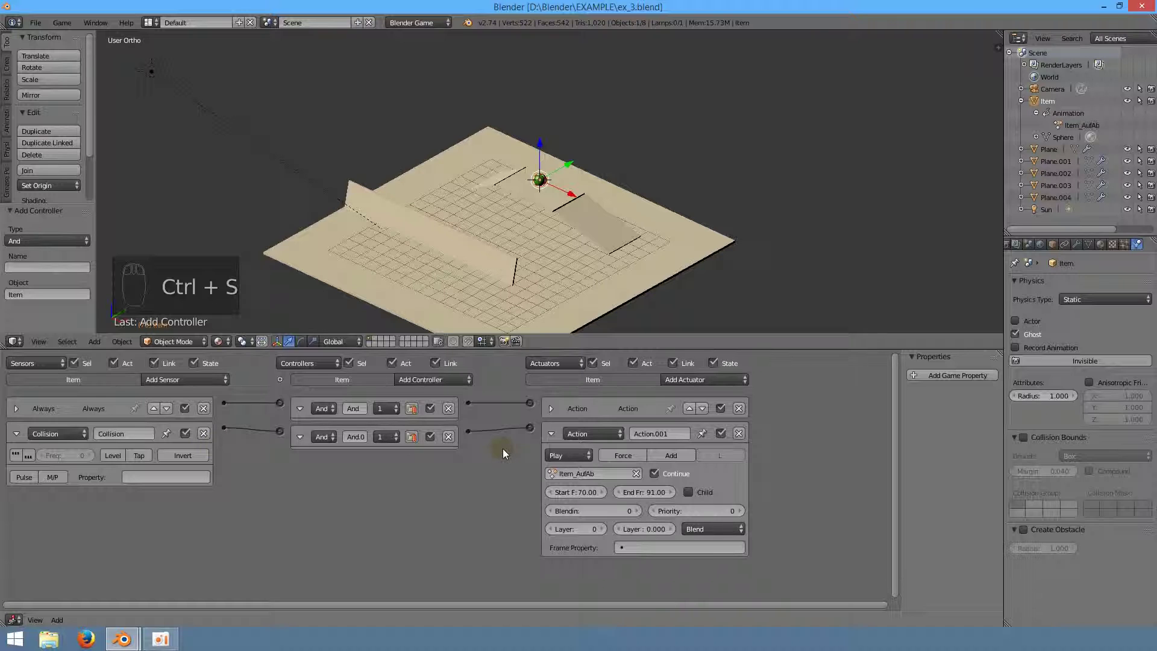
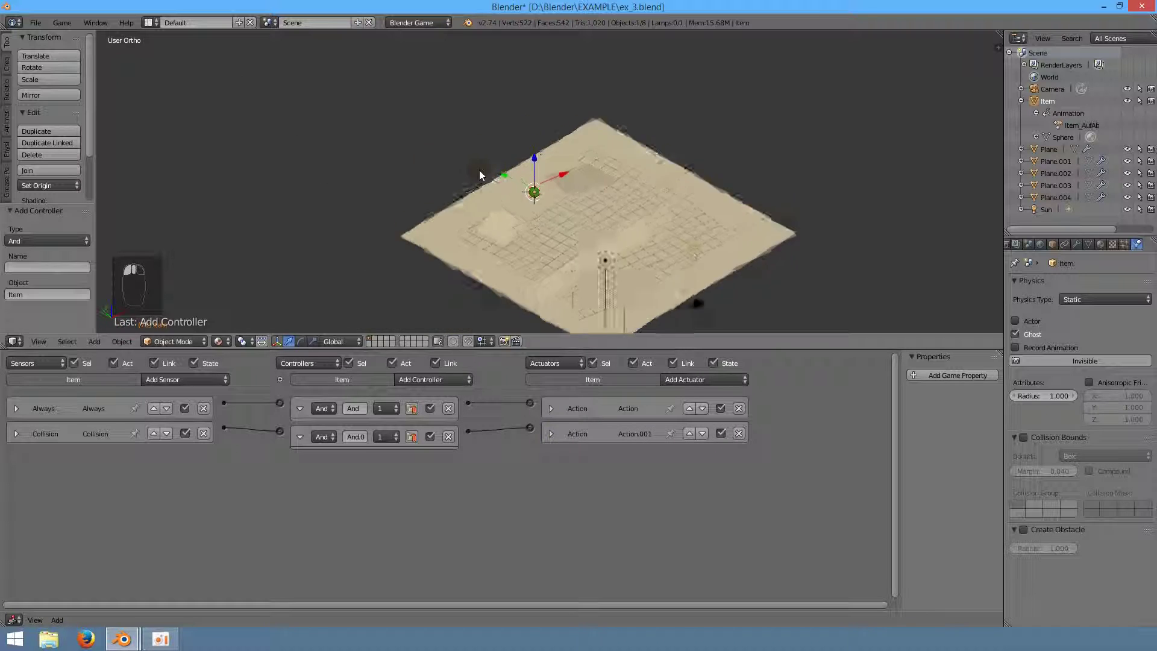
- Add a new sphere and move it further along the track
drag(618, 256, 599, 298)
drag(617, 255, 583, 263)
key(shift+s)
key(shift+a)
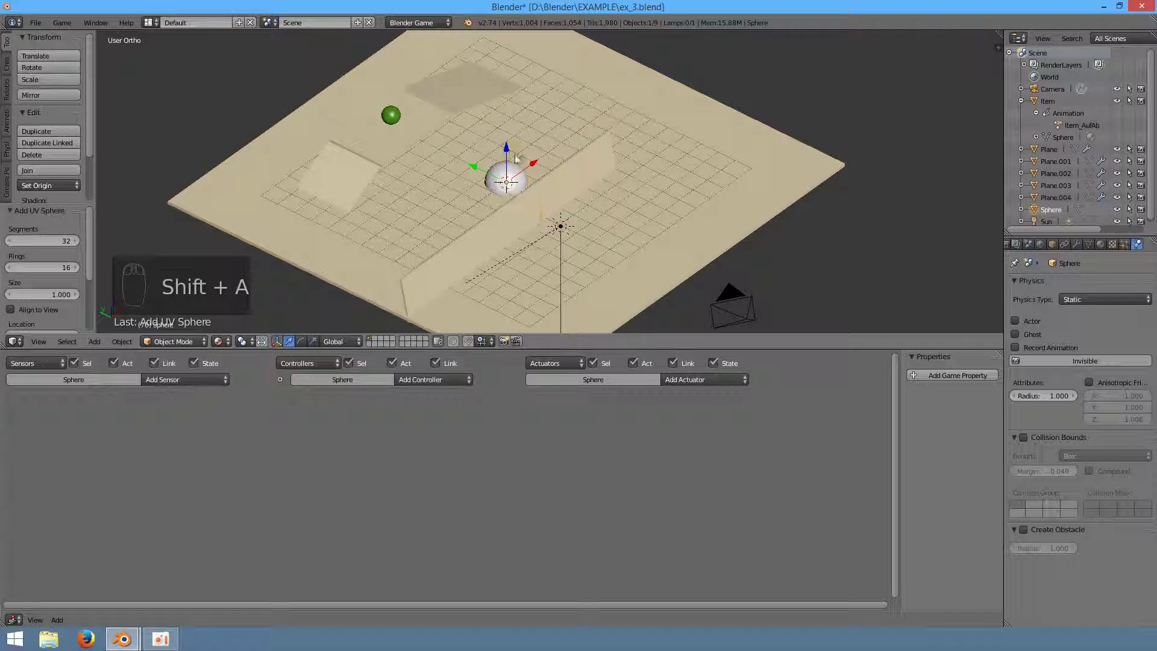
drag(514, 132, 491, 150)
key(g)
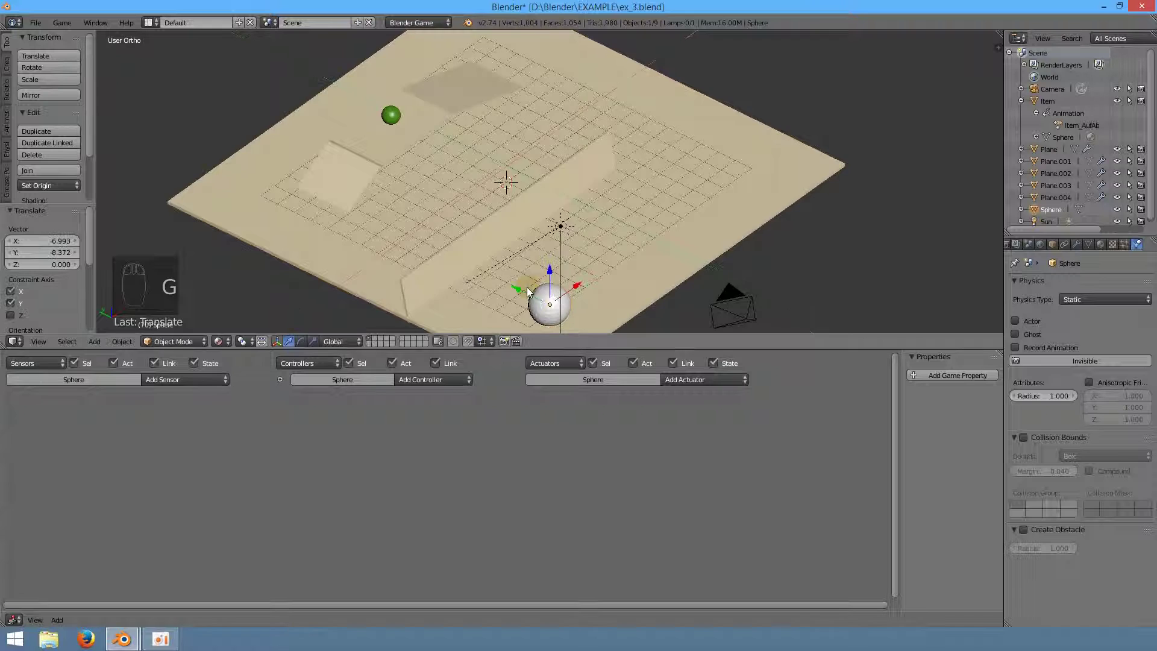
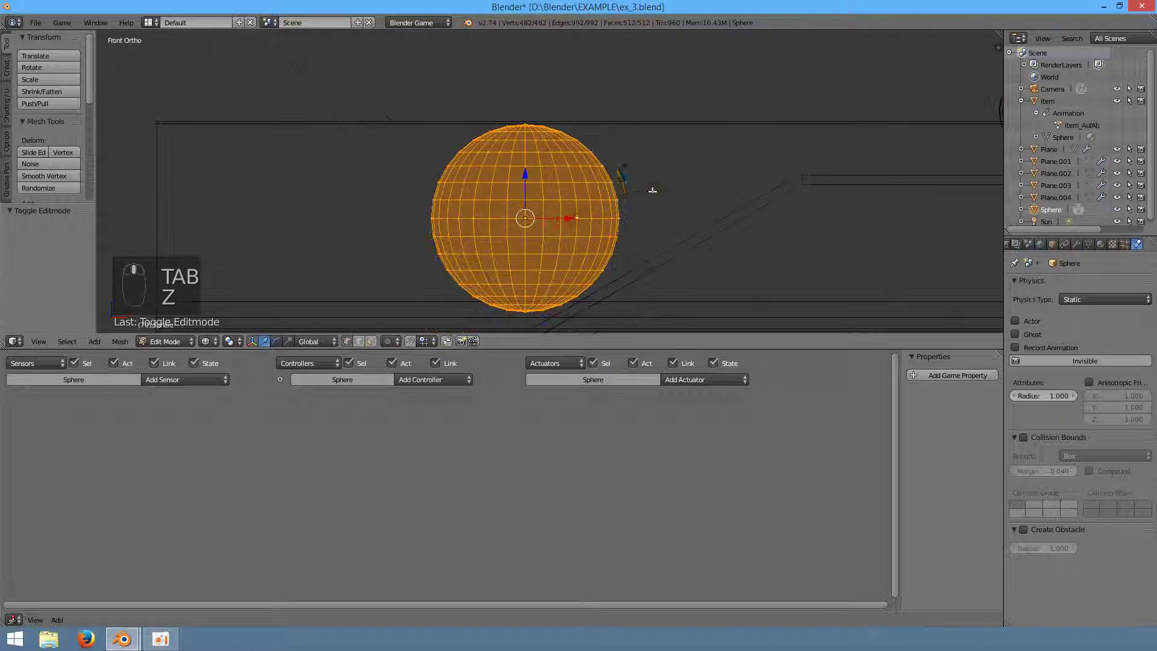
- In Edit Mode, circle-select the upper-left and lower-right quarters of the sphere's faces
key(Tab)
drag(577, 194, 738, 234)
key(z)
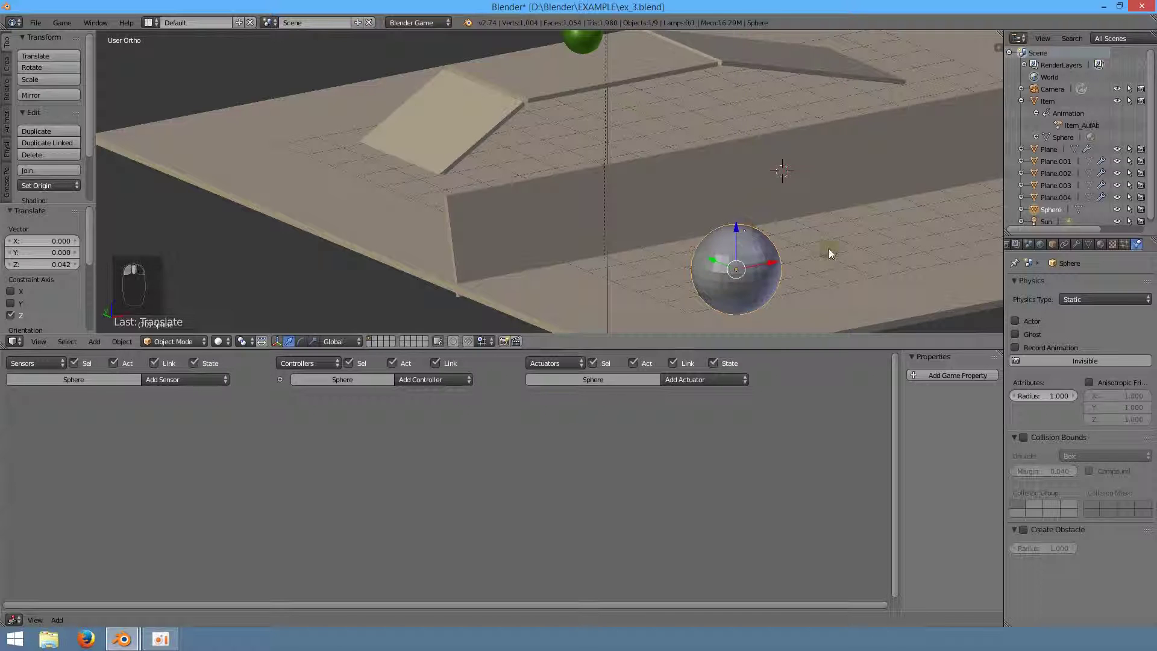
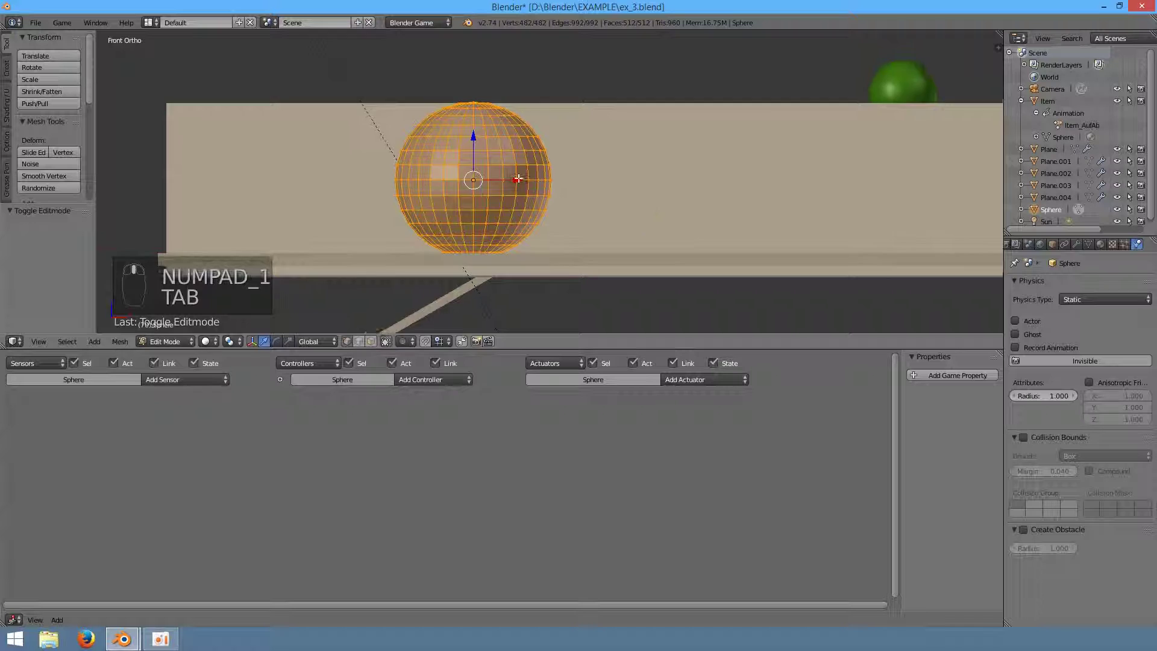
key(z)
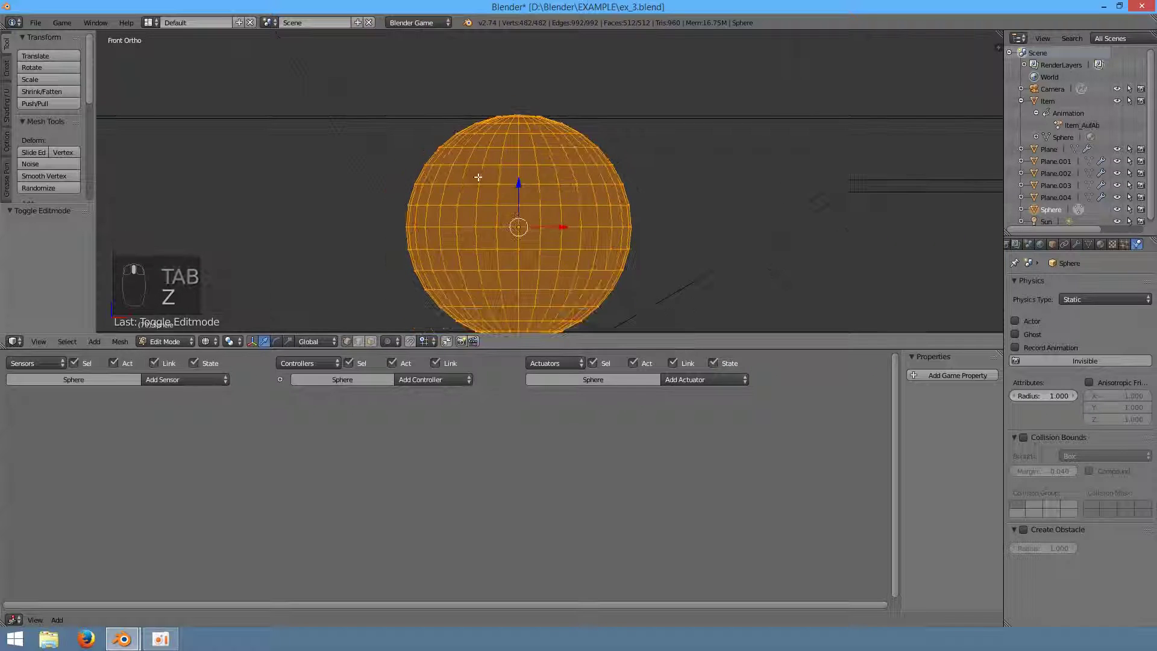
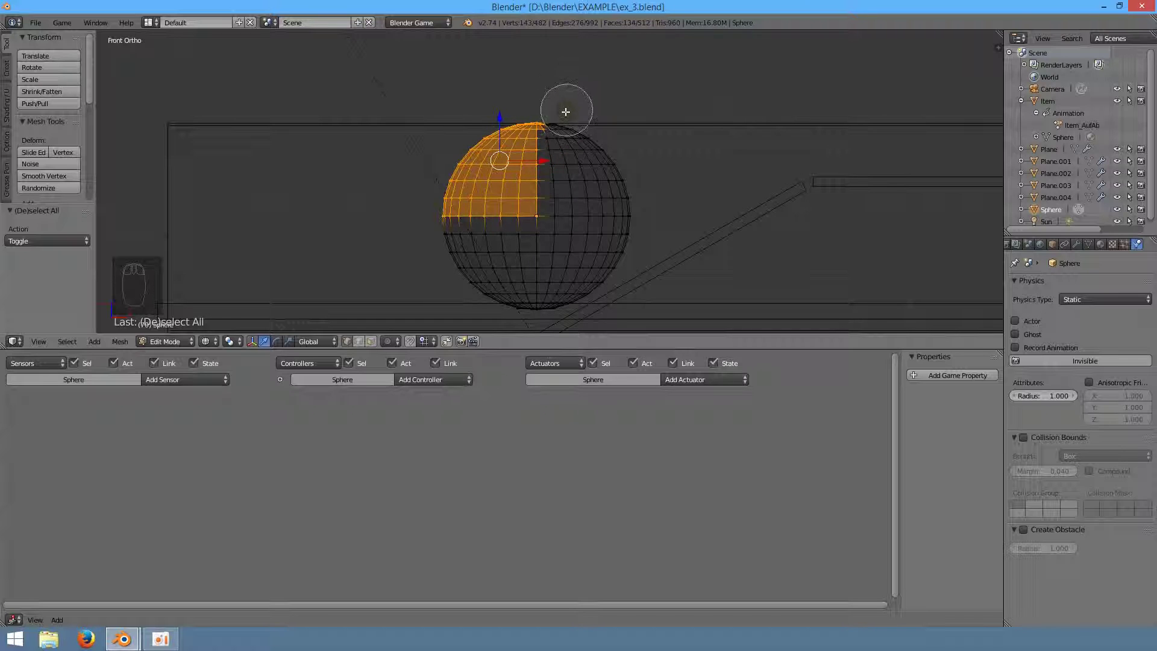
key(c)
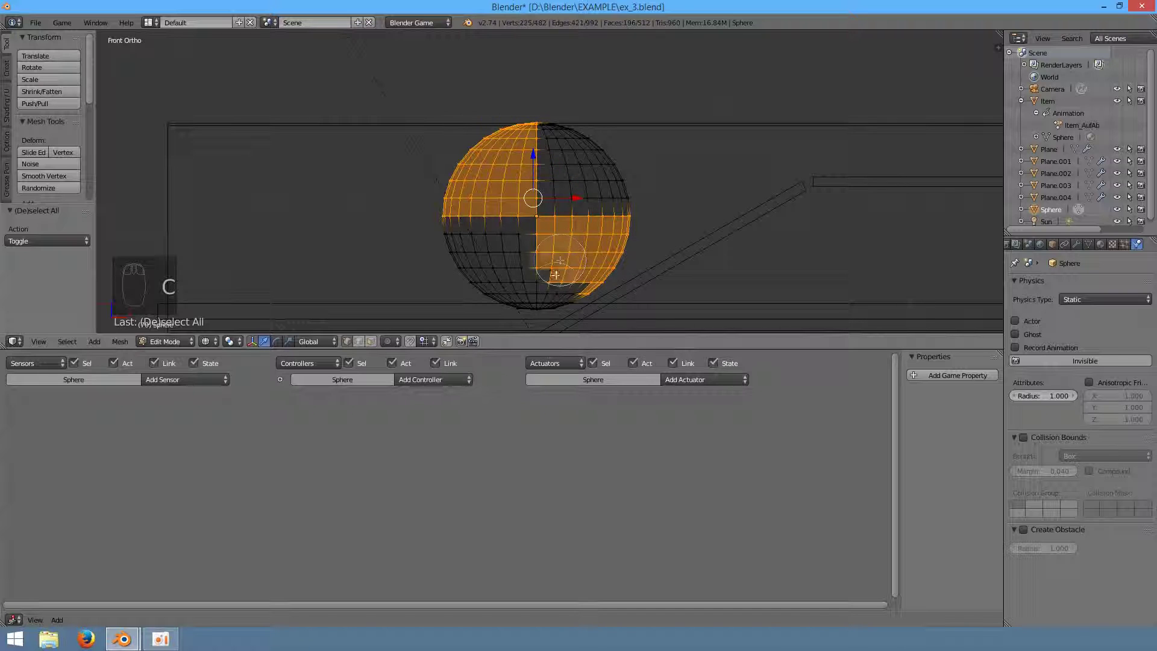
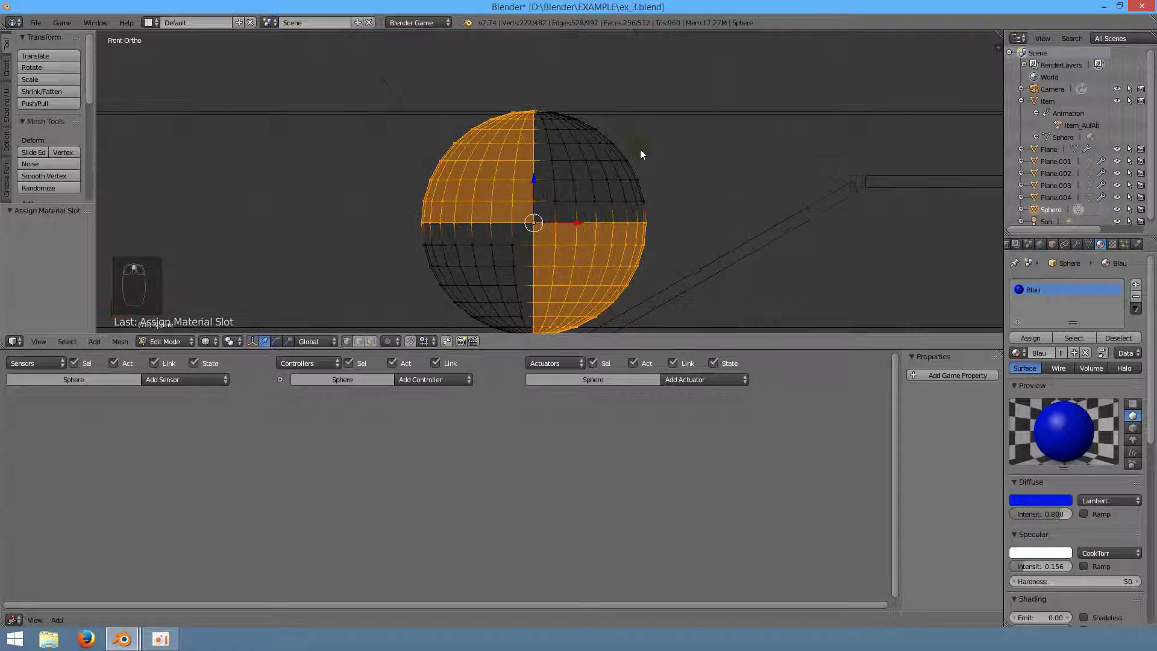
- Invert the selection to the upper-right and lower-left quarters and paint-select the remaining bottom faces for Rot
key(a)
key(c)
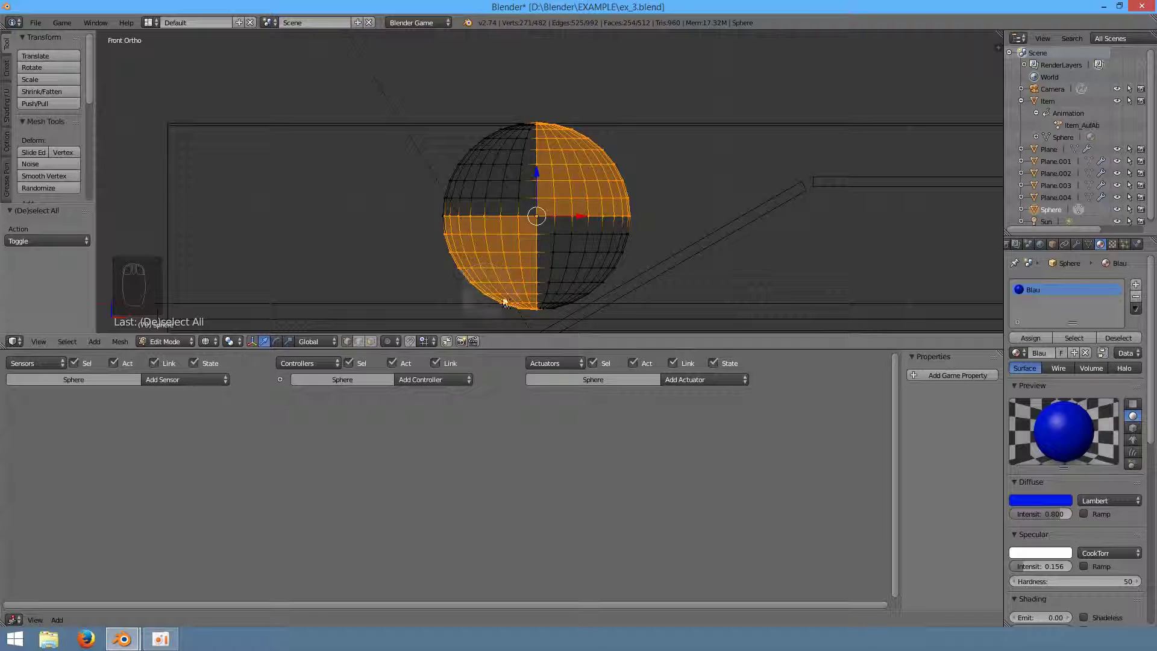
key(c)
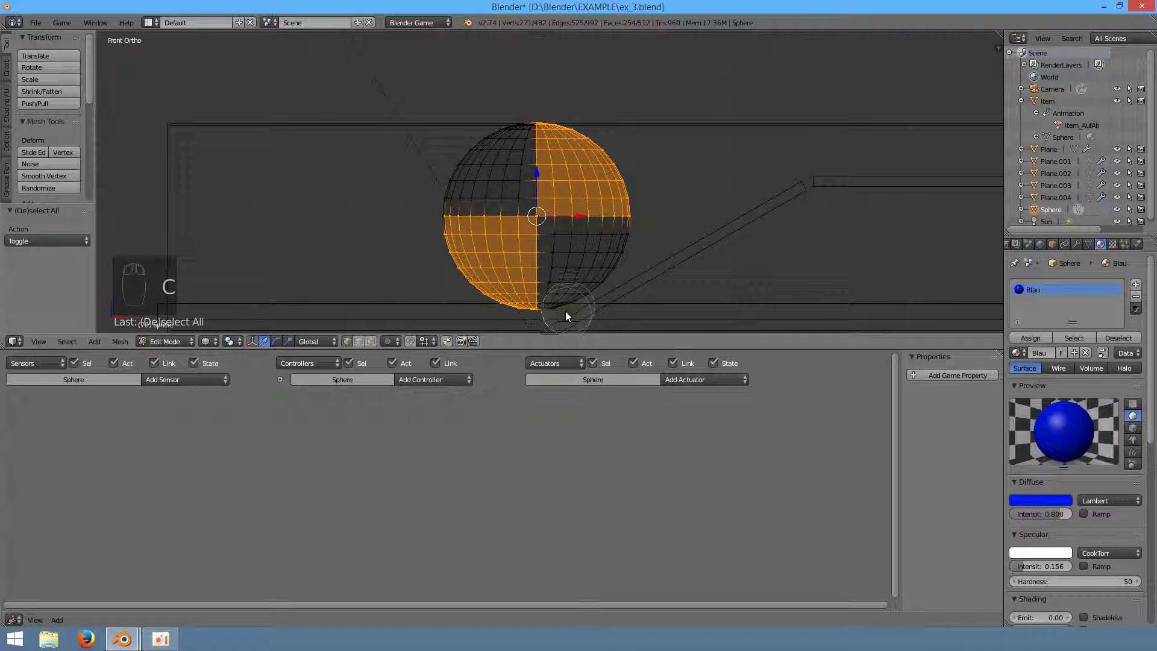
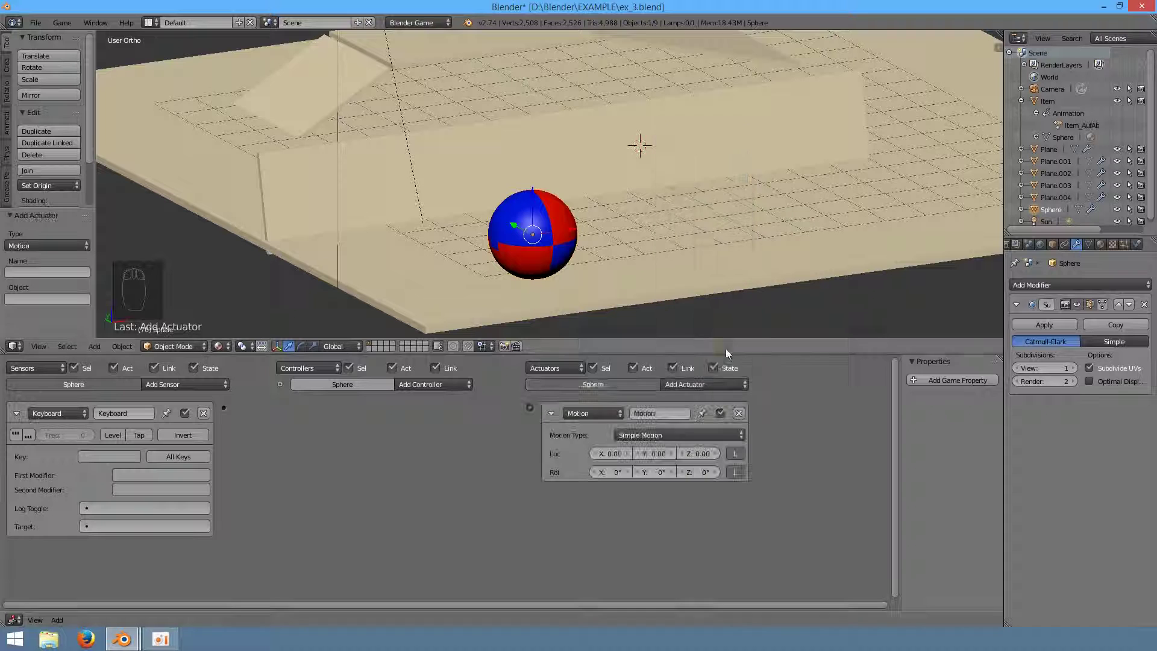
- Wire the sensor to the controller and the controller to the Simple Motion actuator
drag(260, 430, 223, 414)
drag(538, 413, 559, 217)
drag(558, 216, 1139, 246)
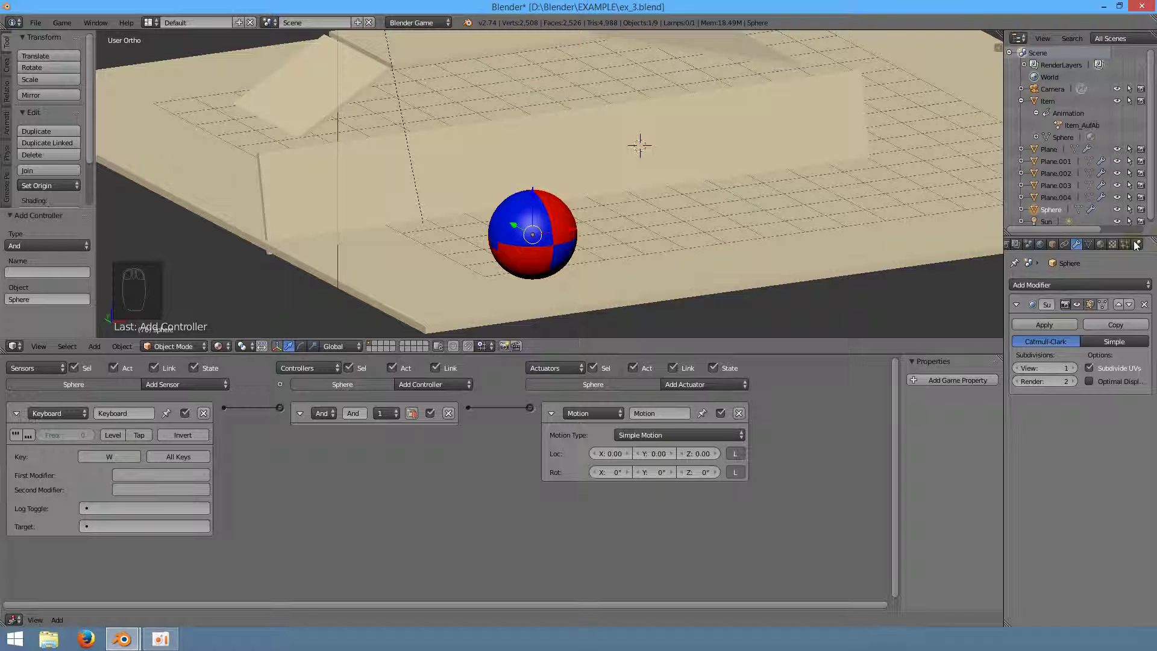
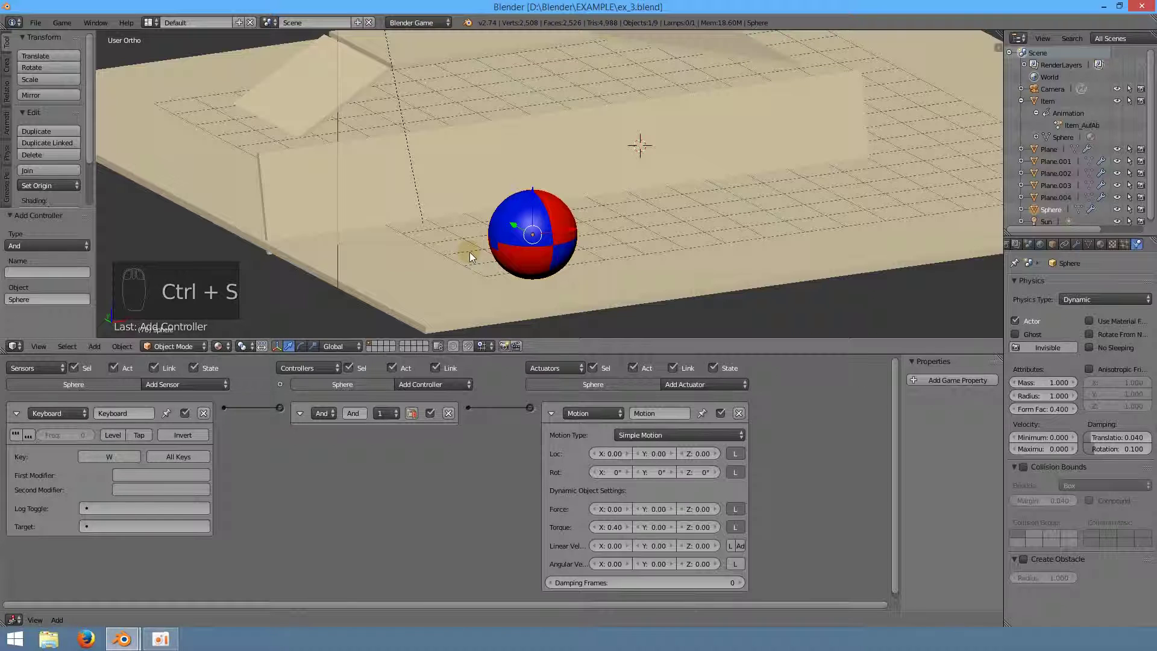
- Run the game with P to test the rolling sphere, then stop it
key(p)
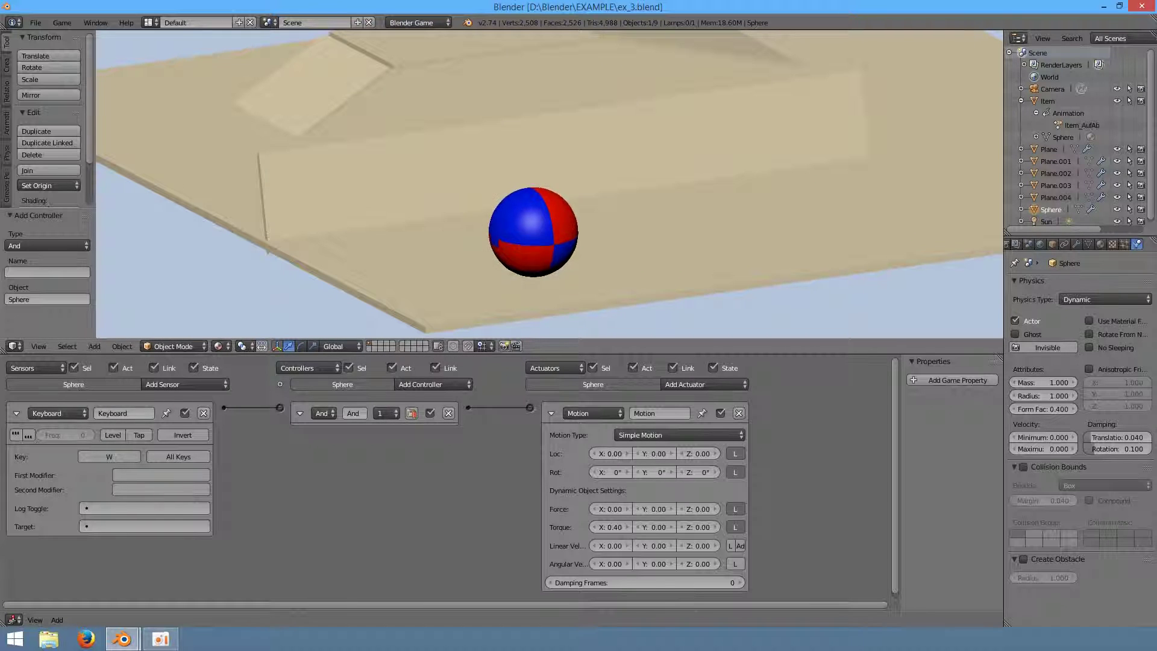
key(p)
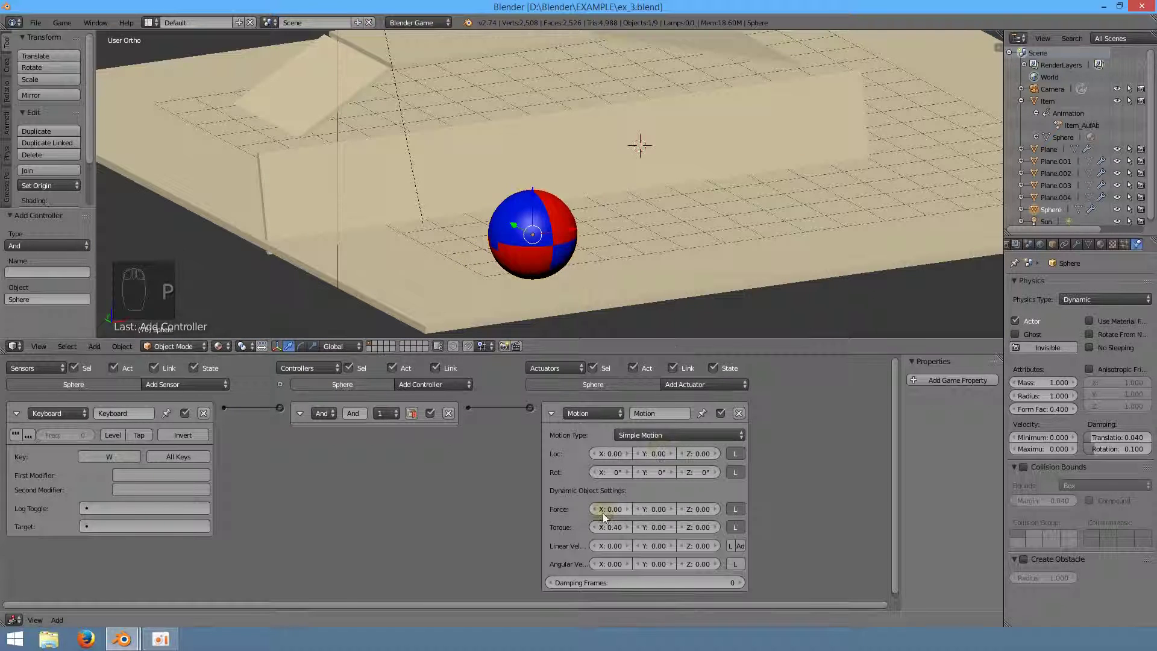
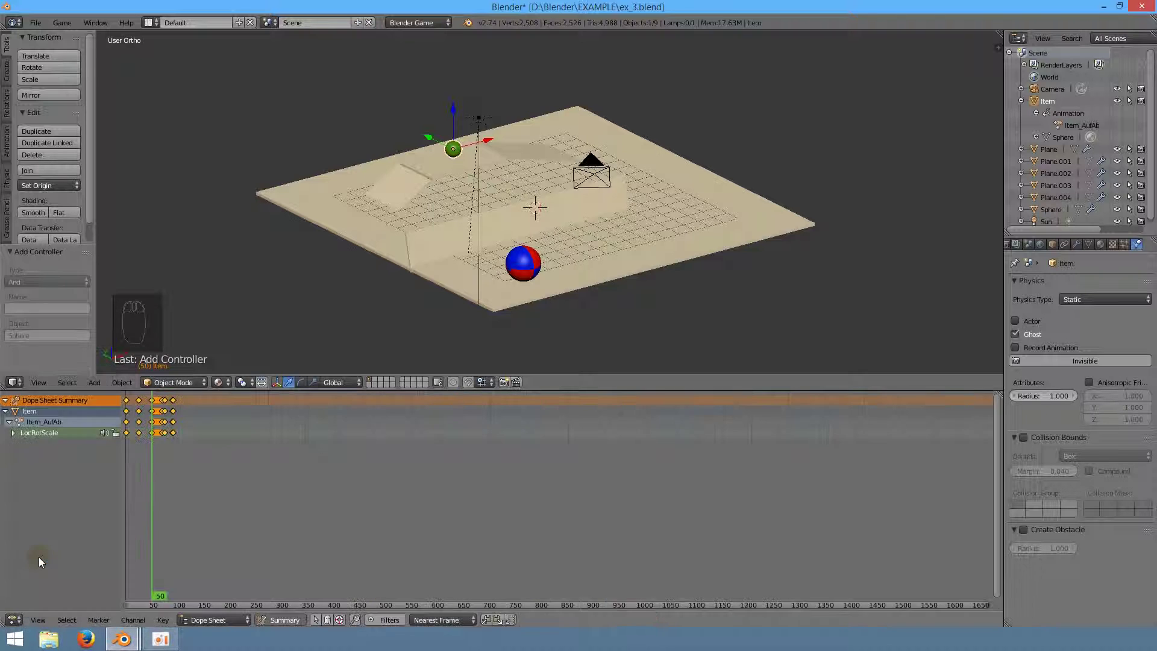
- Zoom the Dope Sheet onto the Item's keyframes between frames 50 and 90 and deselect them all
drag(146, 451, 359, 441)
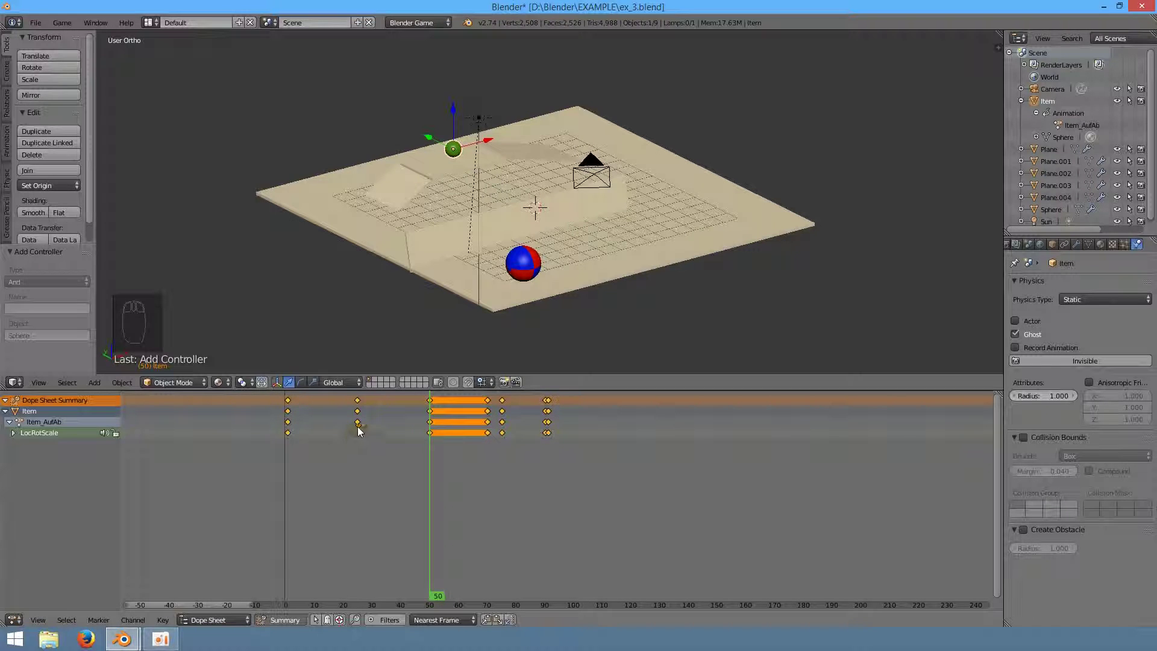
drag(362, 426, 365, 453)
key(g)
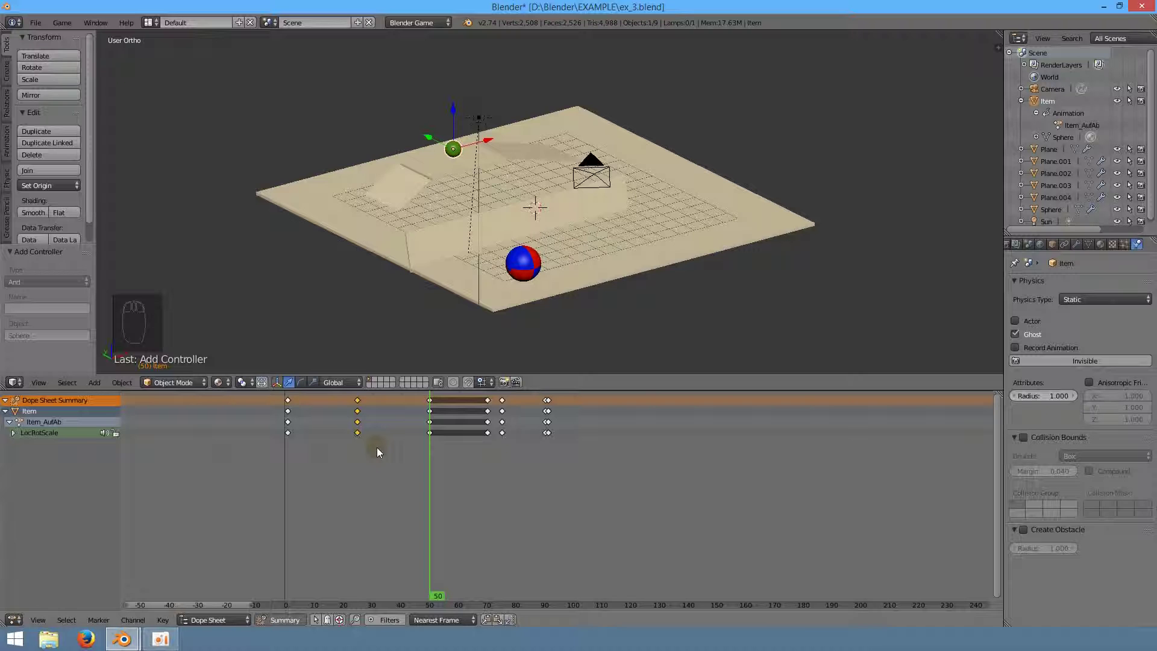
- Bring up the delete-keyframes confirmation and cancel it, leaving all keyframes intact
key(x)
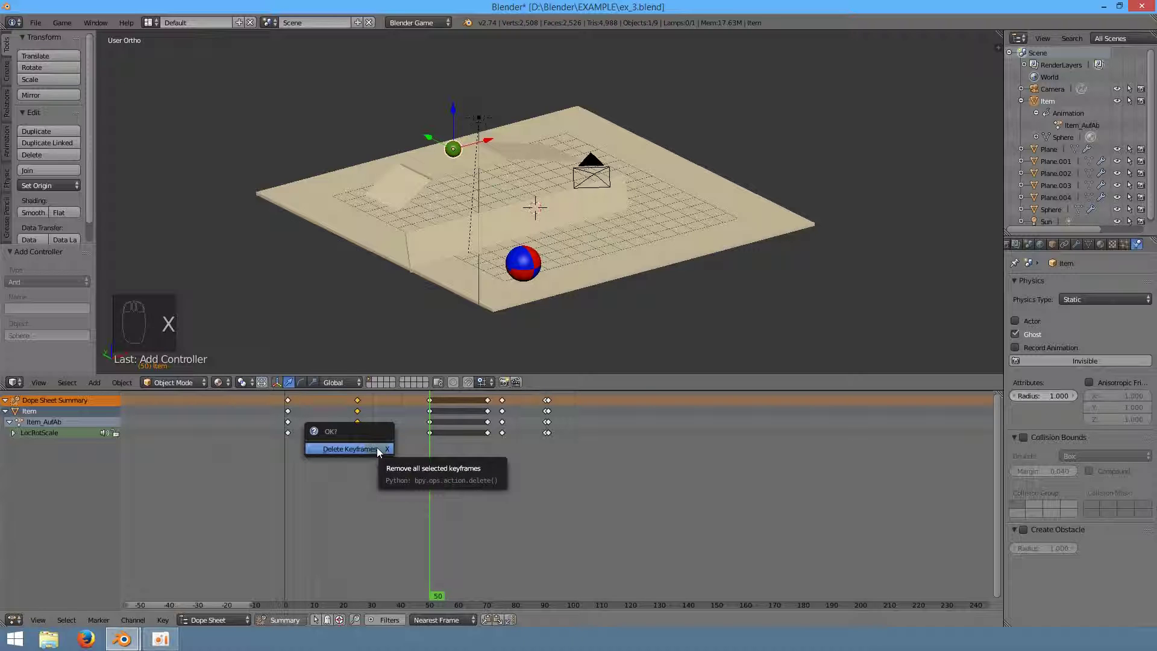
key(g)
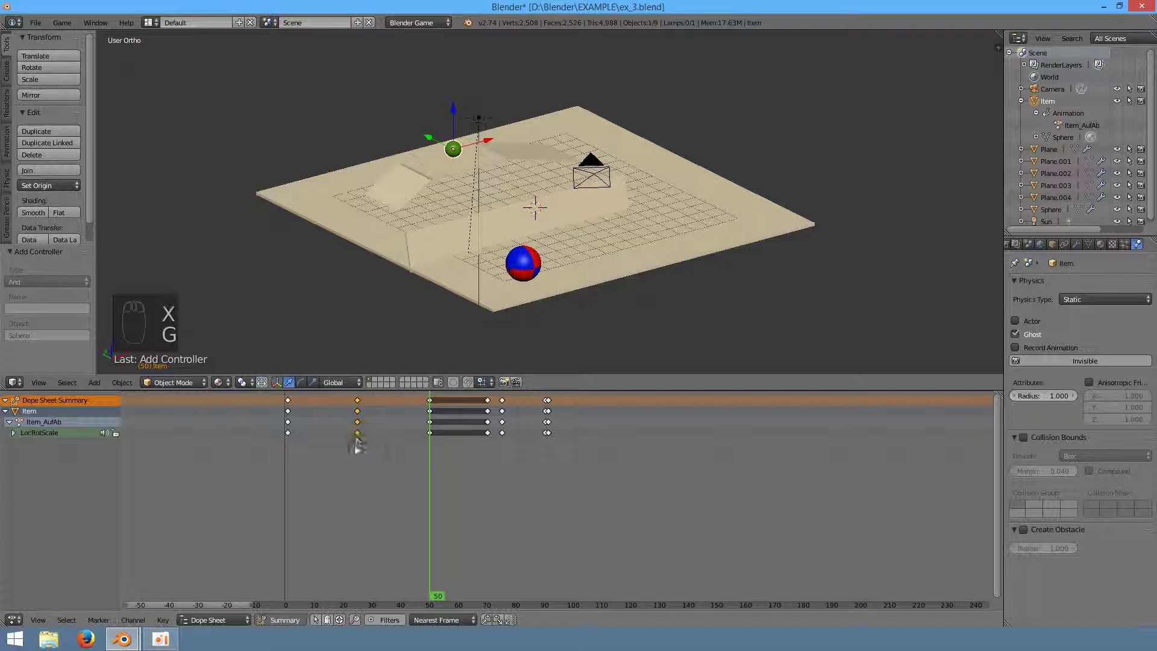
key(x)
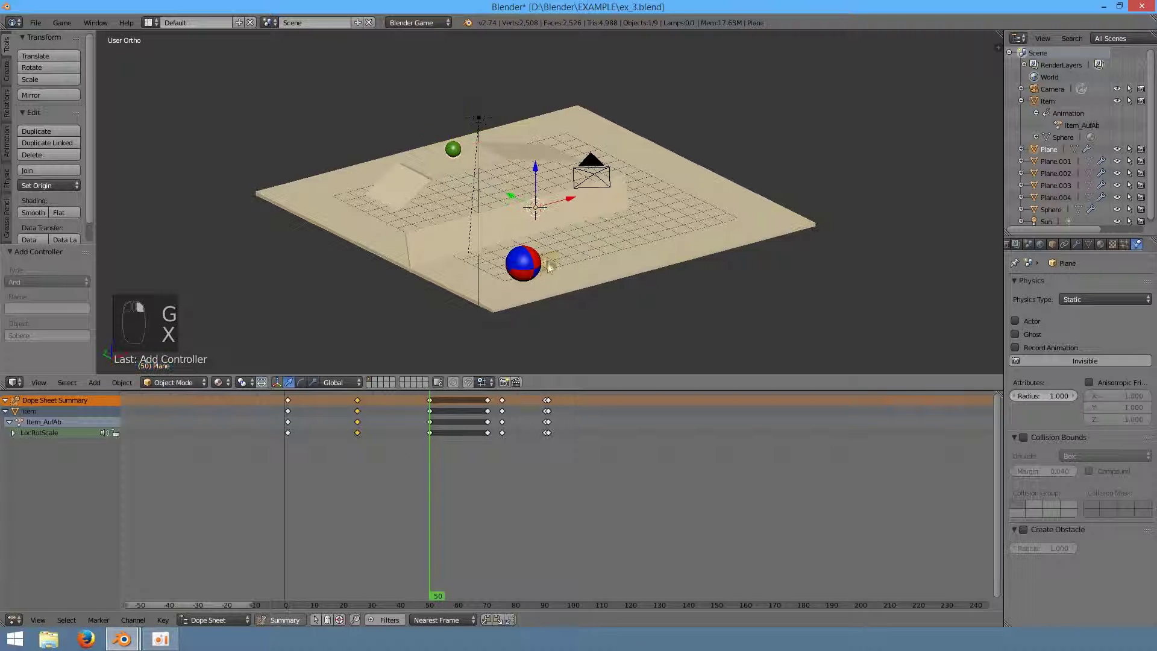